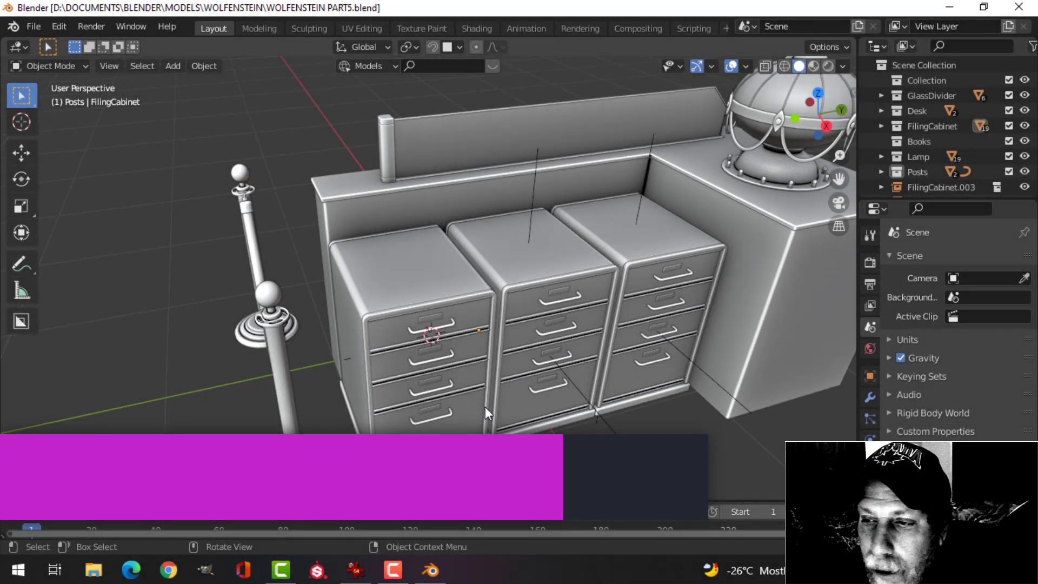
Frame the view over the tops of the filing cabinets to place the paper sheet.
{"action": "scroll", "scroll_direction": "down", "scroll_amount": 3}
{"action": "middle_click", "coordinate": [484, 303]}
{"action": "scroll", "scroll_direction": "up", "scroll_amount": 3}
{"action": "middle_click", "coordinate": [451, 309]}
{"action": "middle_click", "coordinate": [454, 310]}
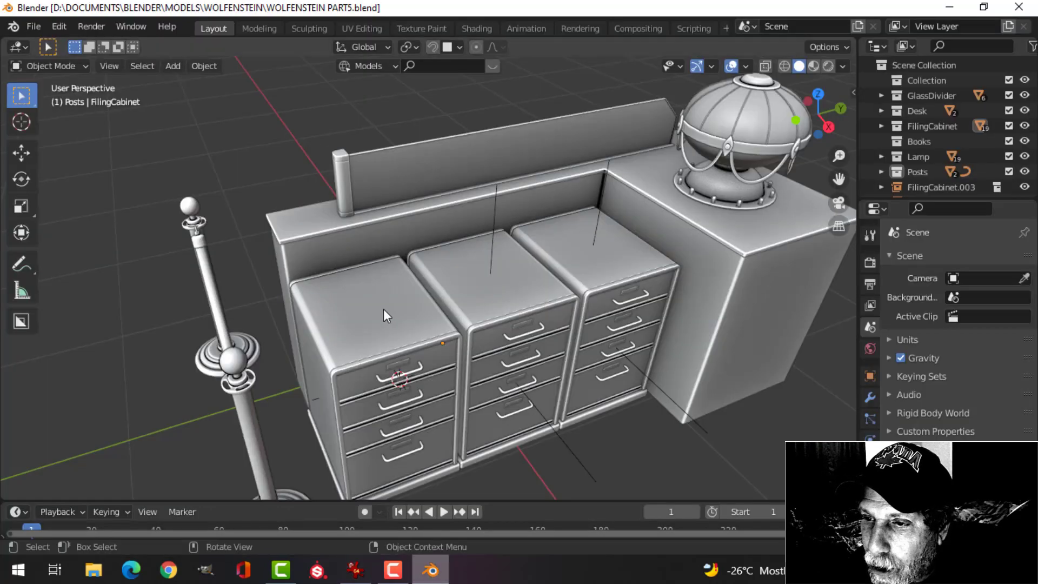
{"action": "left_click", "coordinate": [387, 312]}
{"action": "middle_click", "coordinate": [456, 266]}
{"action": "scroll", "scroll_direction": "down", "scroll_amount": 3}
Add a new plane and scale it down to paper size on the left cabinet top.
{"action": "key", "text": "shift+a"}
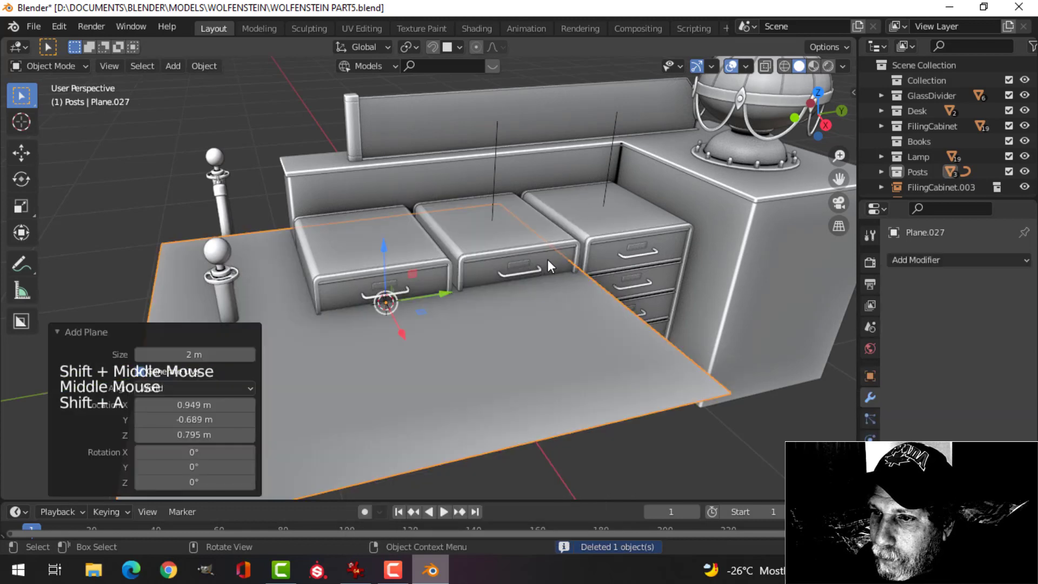
{"action": "key", "text": "Tab"}
{"action": "key", "text": "s"}
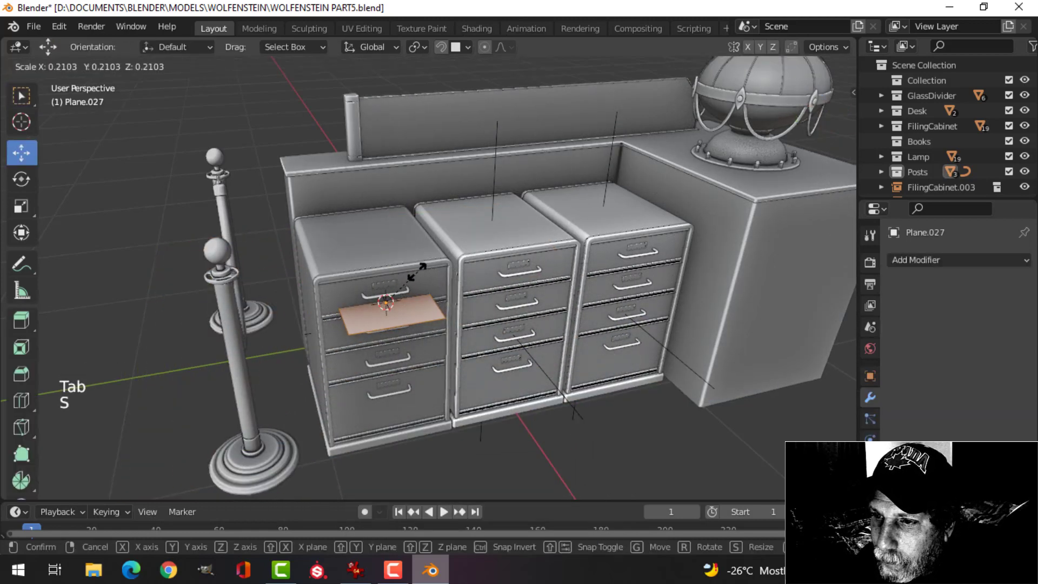
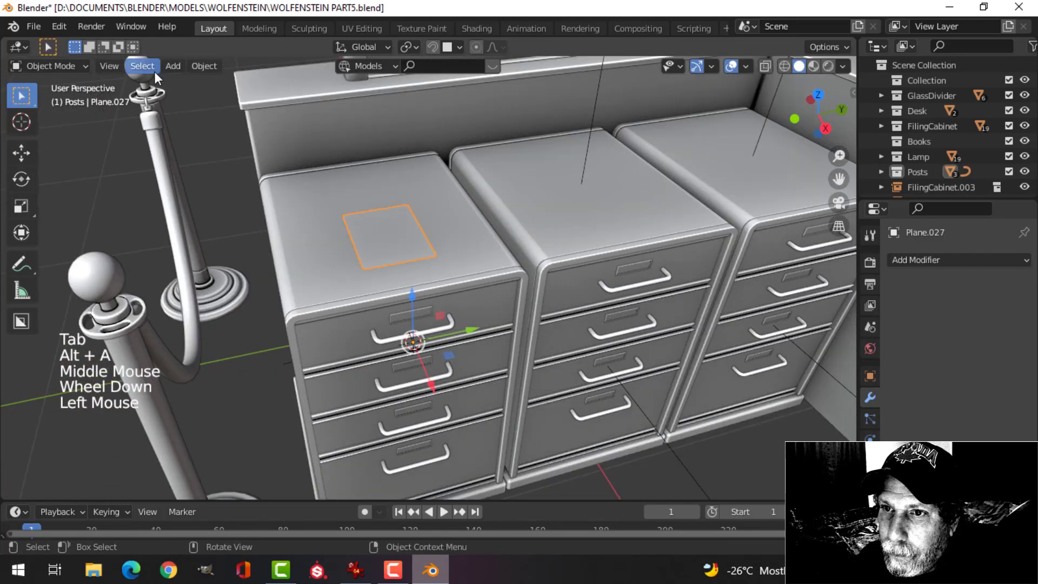
Set the paper plane's origin to its geometry centre on the left cabinet top.
{"action": "left_click", "coordinate": [214, 71]}
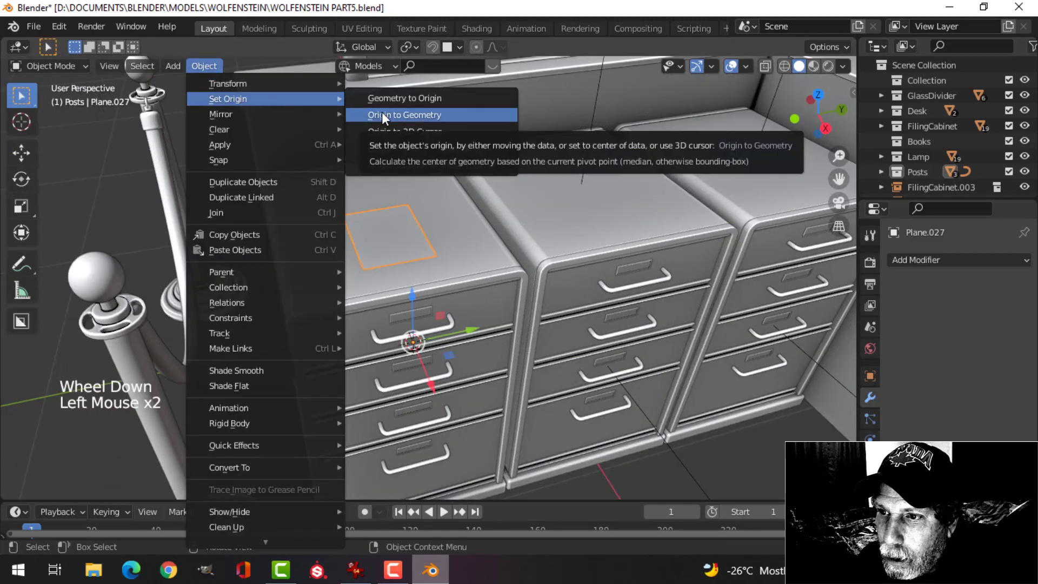
{"action": "middle_click", "coordinate": [453, 174]}
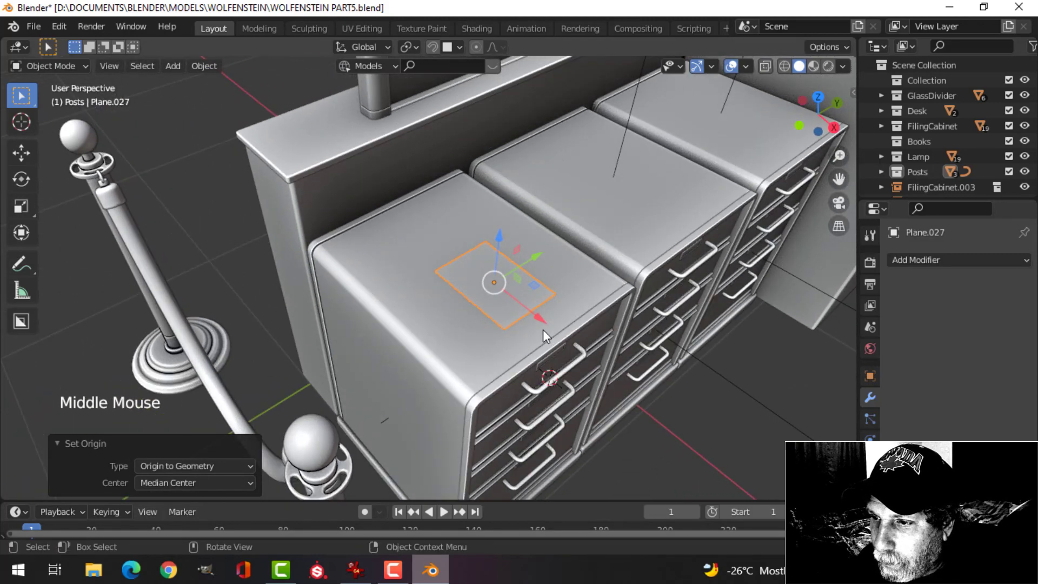
{"action": "left_click", "coordinate": [539, 321]}
{"action": "middle_click", "coordinate": [554, 267]}
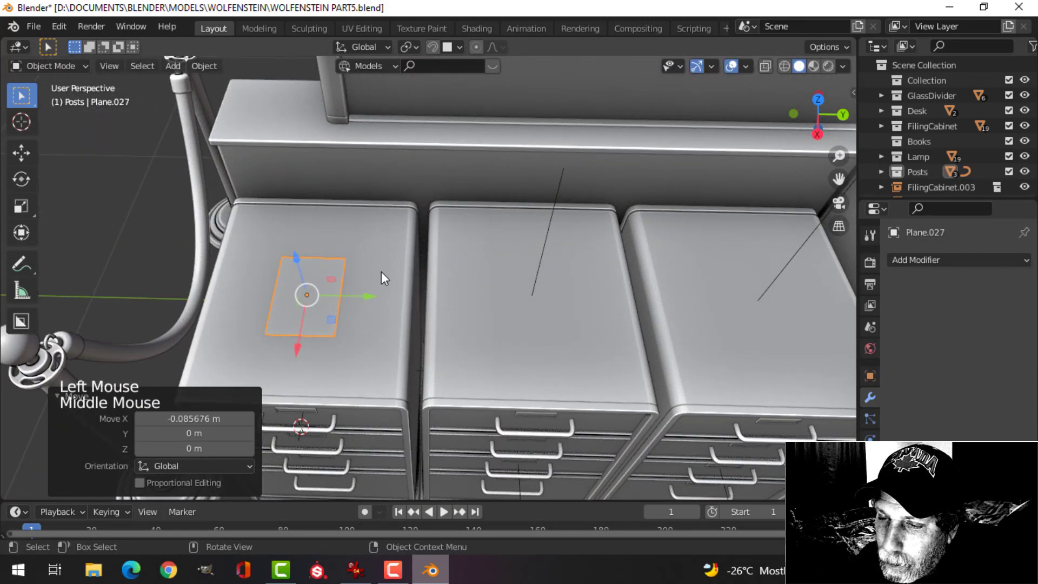
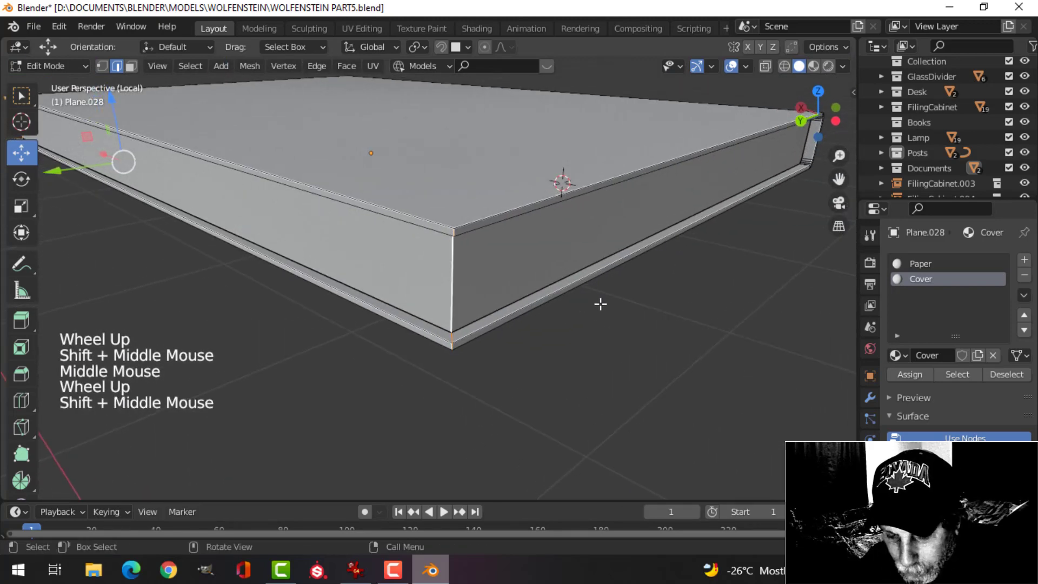
Bevel the cover's corner edge and then its outer edges into rounded corners.
{"action": "key", "text": "ctrl+b"}
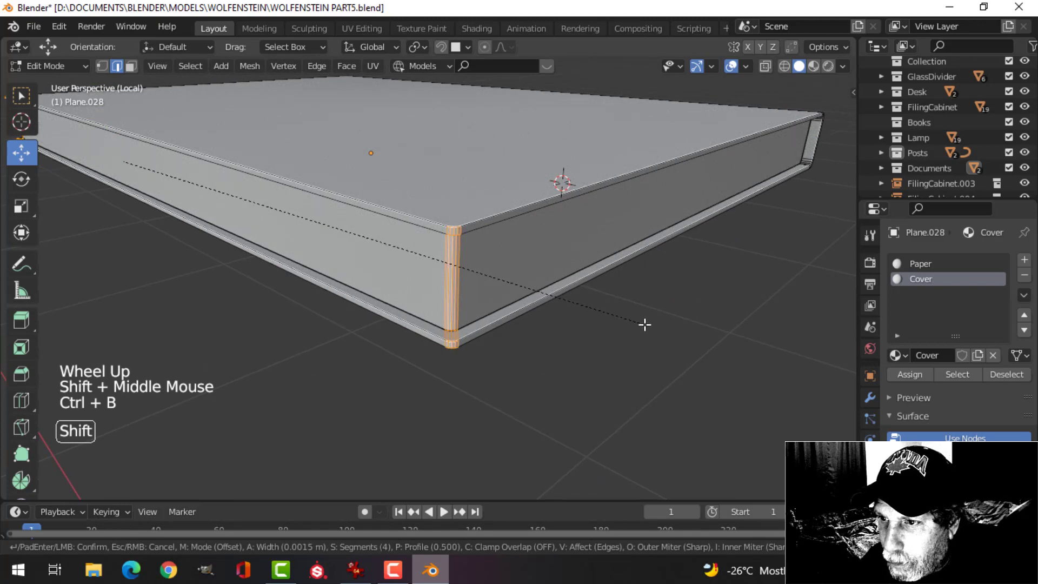
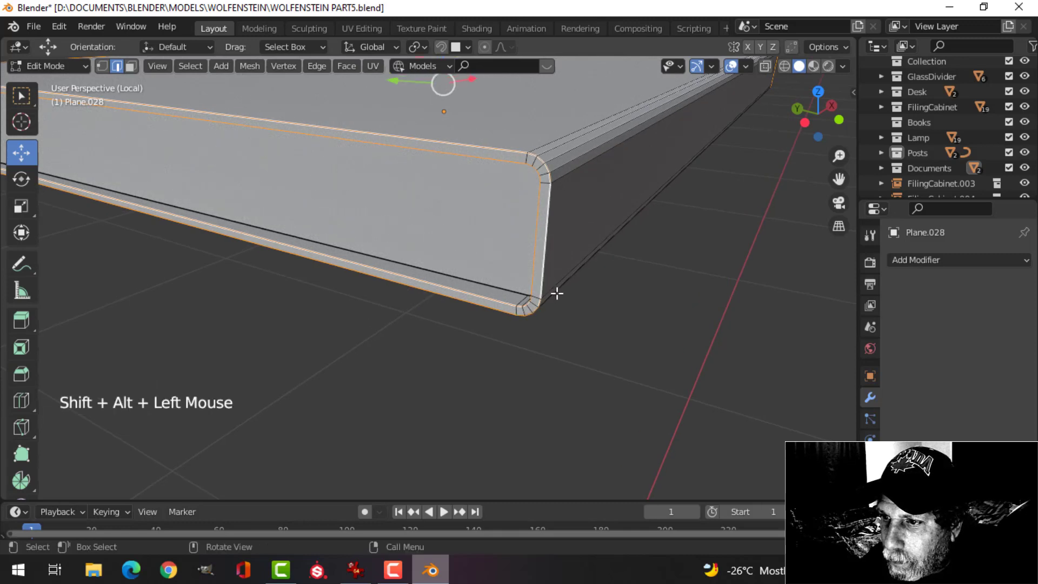
{"action": "key", "text": "ctrl+b"}
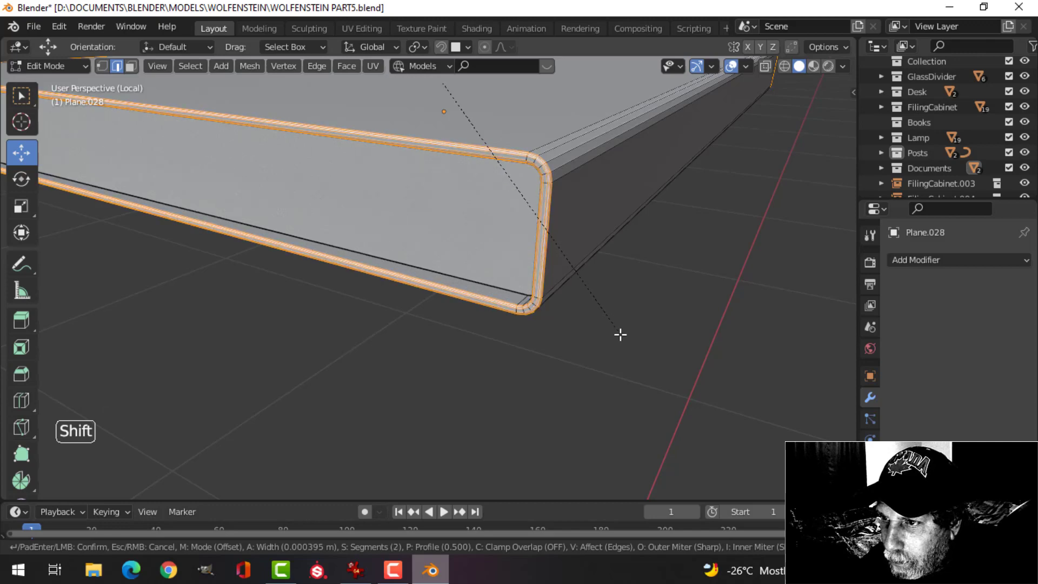
{"action": "key", "text": "Tab"}
Return to object mode and select the whole book to check the rounded cover.
{"action": "middle_click", "coordinate": [661, 324]}
{"action": "key", "text": "alt+a"}
{"action": "middle_click", "coordinate": [680, 346]}
{"action": "left_click", "coordinate": [515, 263]}
Shade the book smooth and leave local view back to the desk scene.
{"action": "right_click", "coordinate": [514, 263]}
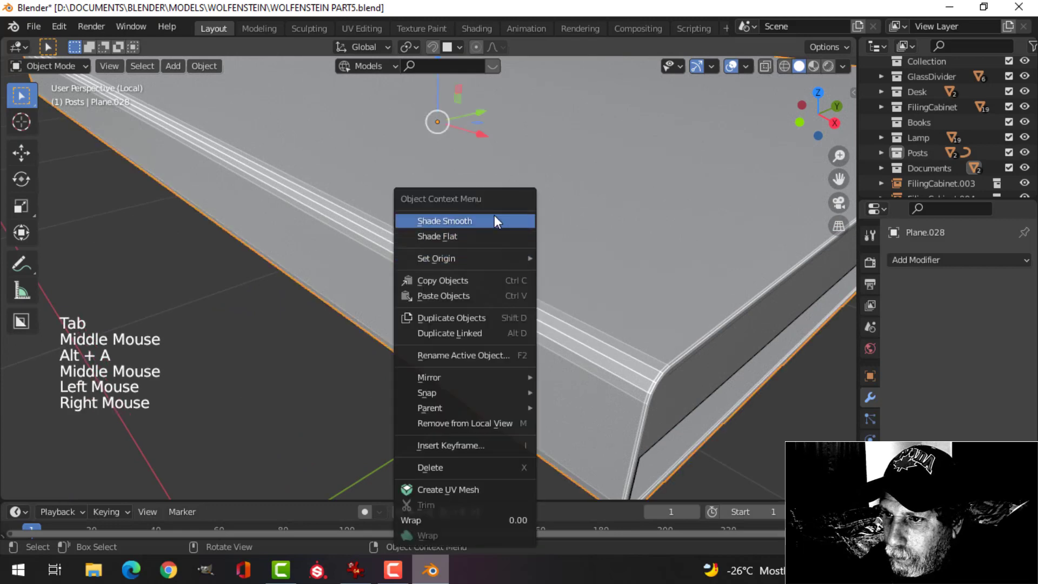
{"action": "scroll", "scroll_direction": "down", "scroll_amount": 3}
{"action": "middle_click", "coordinate": [552, 287]}
{"action": "key", "text": "alt+a"}
{"action": "middle_click", "coordinate": [575, 301]}
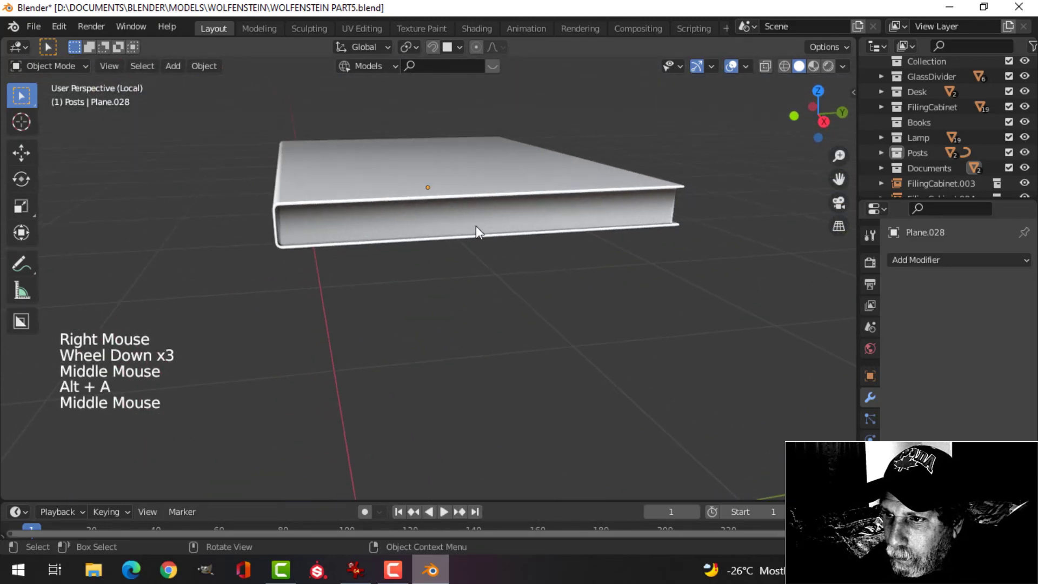
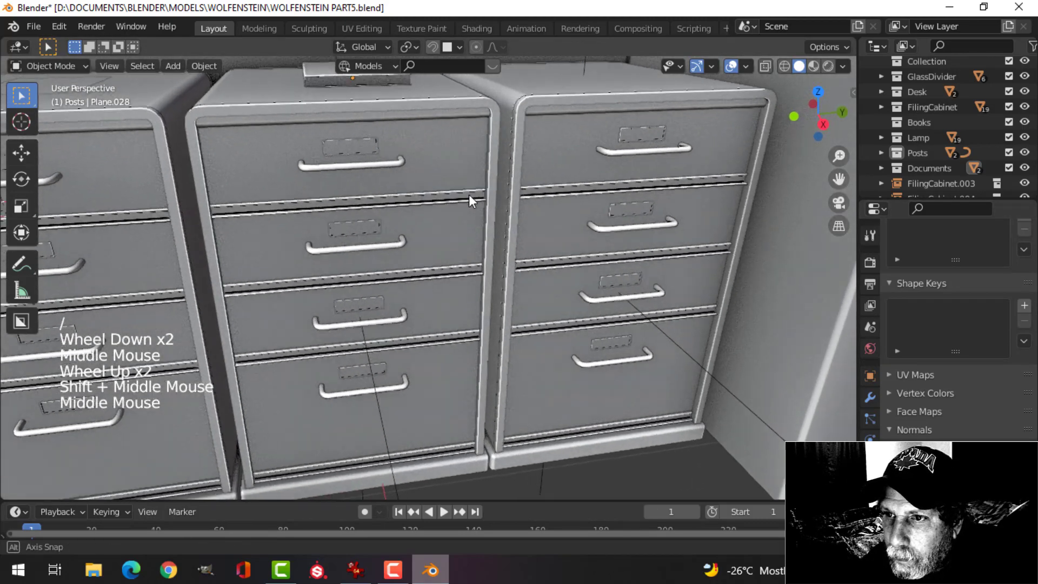
Move the book with snapping so it rests on top of a filing cabinet.
{"action": "middle_click", "coordinate": [438, 249]}
{"action": "scroll", "scroll_direction": "up", "scroll_amount": 3}
{"action": "left_click", "coordinate": [393, 191]}
{"action": "middle_click", "coordinate": [423, 247]}
{"action": "left_click", "coordinate": [445, 53]}
{"action": "left_click", "coordinate": [502, 89]}
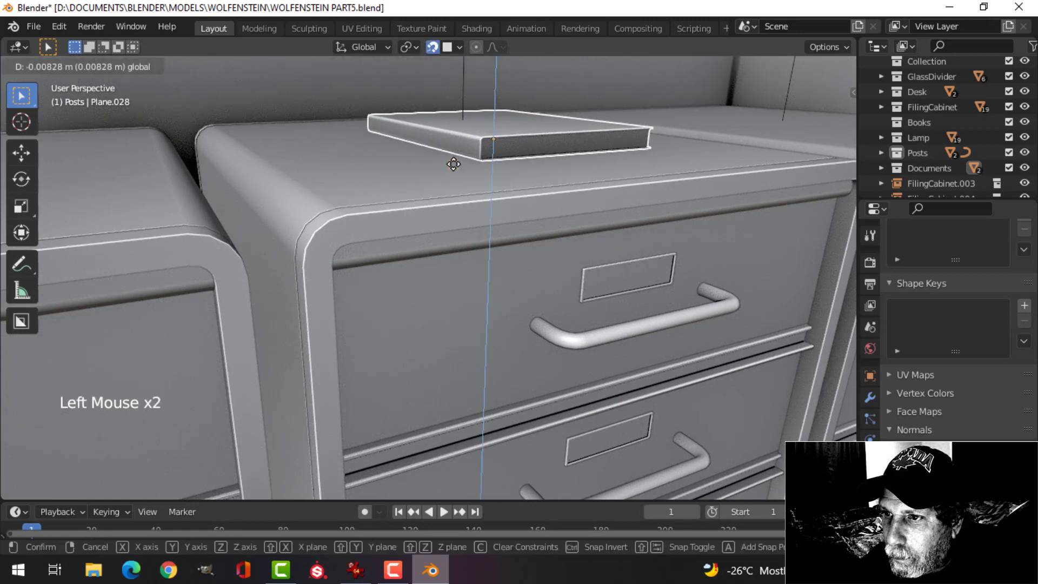
{"action": "key", "text": "alt+a"}
{"action": "middle_click", "coordinate": [613, 213]}
{"action": "left_click", "coordinate": [439, 48]}
Duplicate a sheet onto the next cabinet and check it against the Wolfenstein reference.
{"action": "scroll", "scroll_direction": "down", "scroll_amount": 3}
{"action": "middle_click", "coordinate": [550, 222]}
{"action": "middle_click", "coordinate": [462, 297]}
{"action": "middle_click", "coordinate": [474, 301]}
{"action": "scroll", "scroll_direction": "up", "scroll_amount": 3}
{"action": "scroll", "scroll_direction": "down", "scroll_amount": 3}
{"action": "middle_click", "coordinate": [468, 315]}
{"action": "middle_click", "coordinate": [504, 300]}
{"action": "left_click", "coordinate": [246, 272]}
{"action": "middle_click", "coordinate": [376, 281]}
{"action": "key", "text": "shift+d"}
{"action": "left_click", "coordinate": [294, 267]}
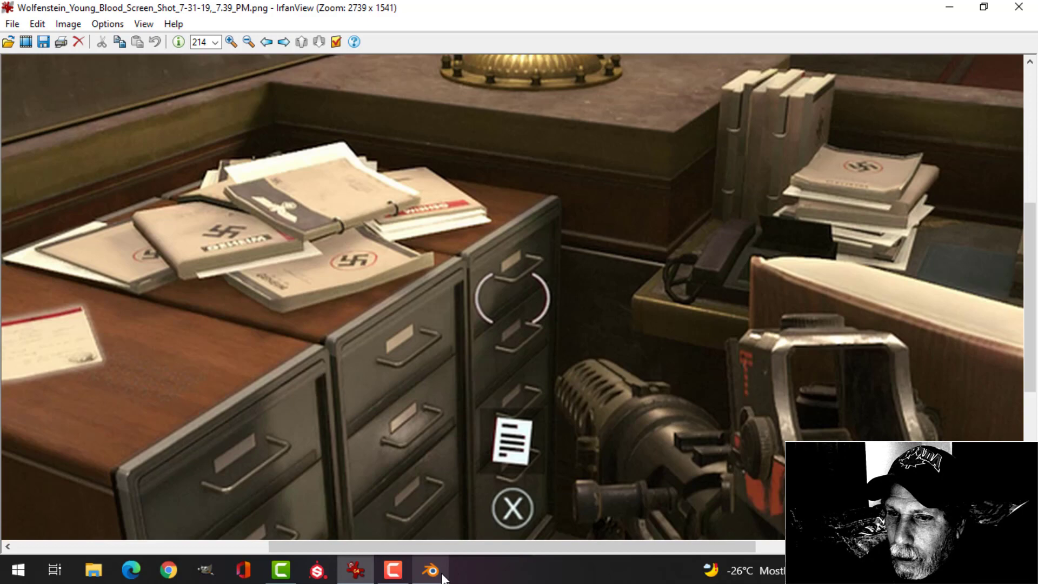
{"action": "middle_click", "coordinate": [604, 268]}
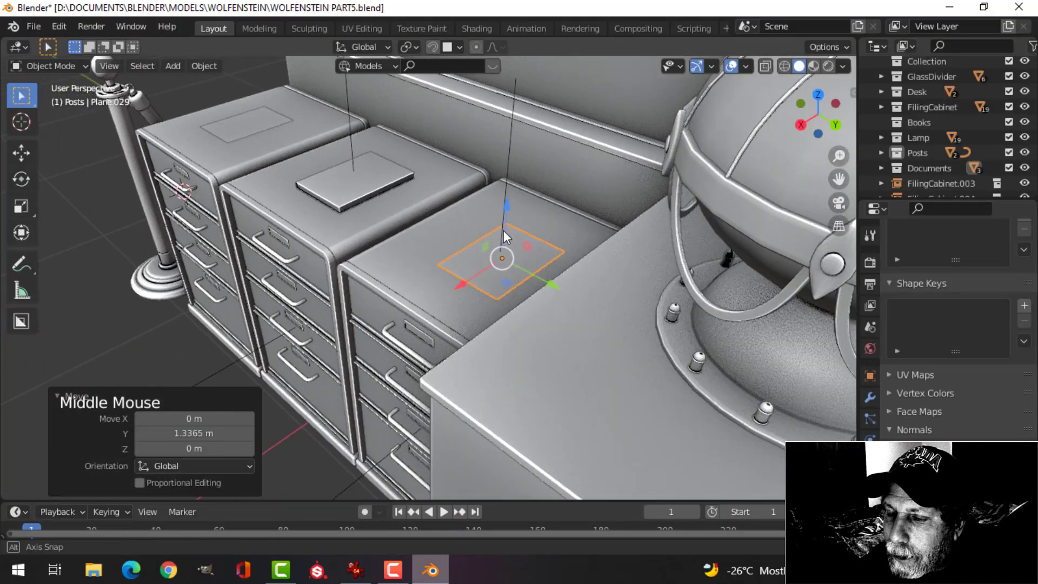
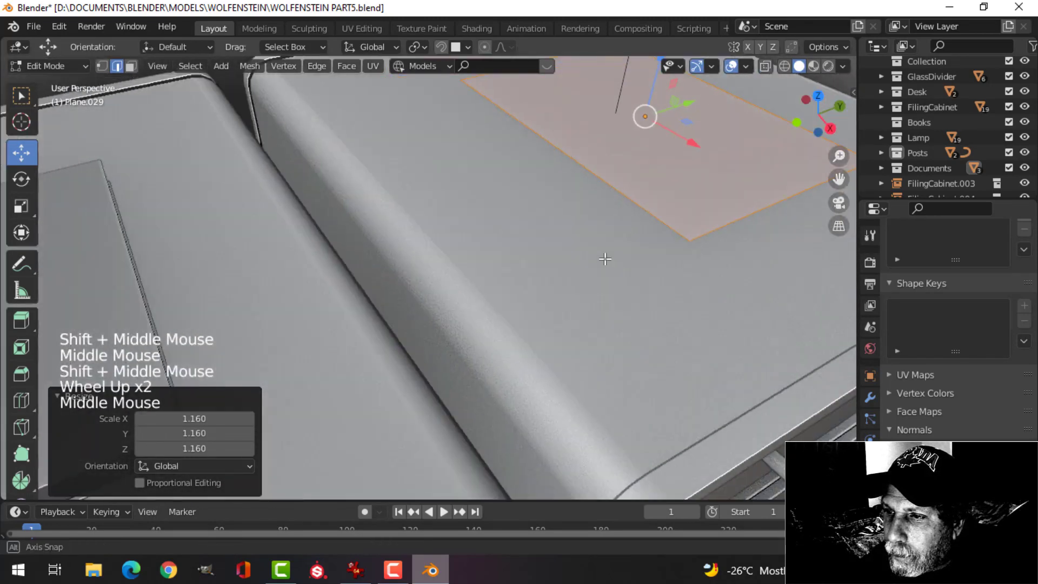
Give the new sheet on the right cabinet a Solidify modifier.
{"action": "key", "text": "Tab"}
{"action": "scroll", "scroll_direction": "down", "scroll_amount": 3}
{"action": "middle_click", "coordinate": [580, 275]}
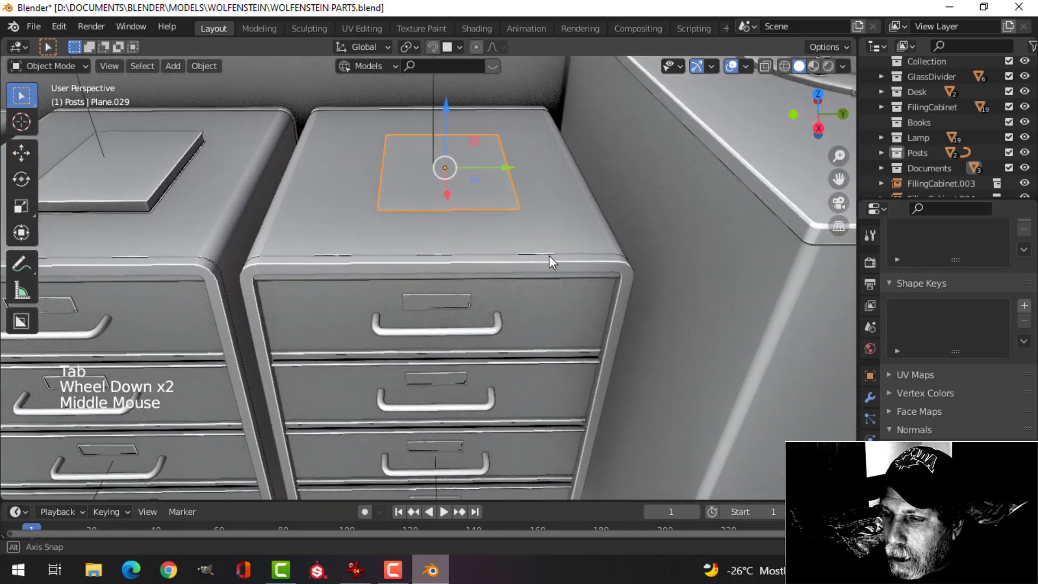
{"action": "middle_click", "coordinate": [417, 247]}
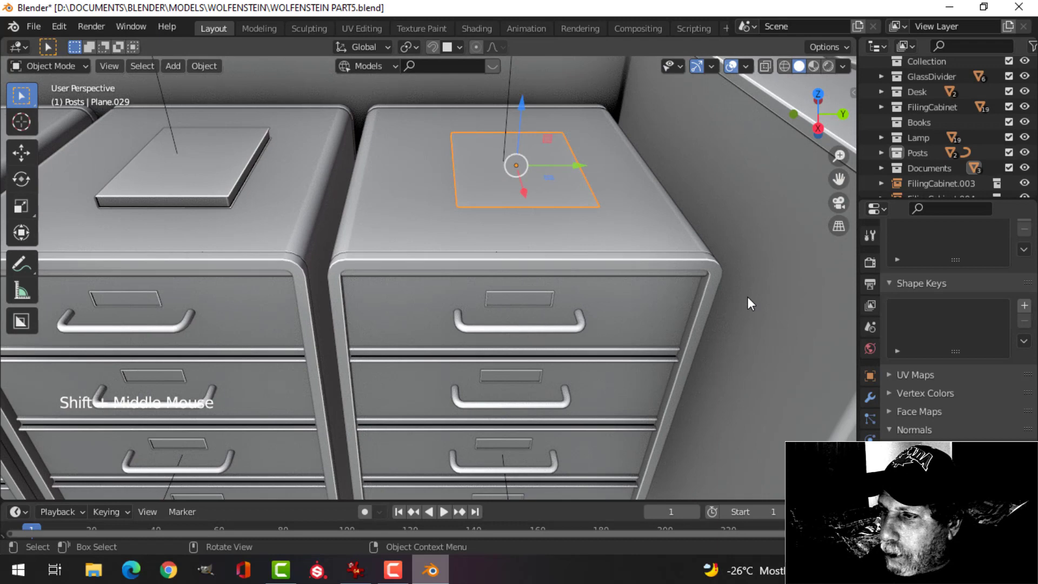
{"action": "left_click", "coordinate": [874, 403]}
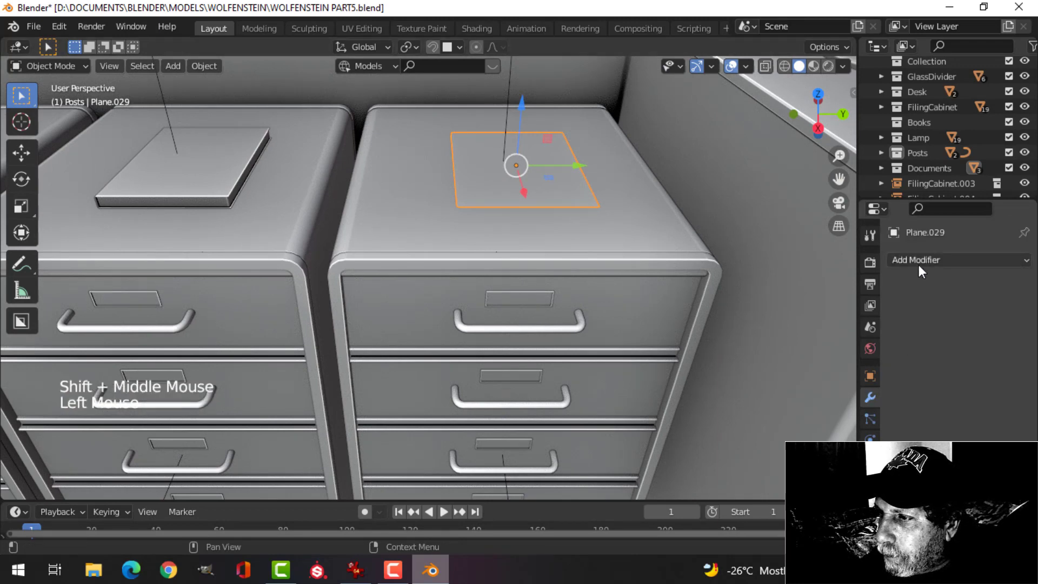
{"action": "left_click", "coordinate": [923, 265]}
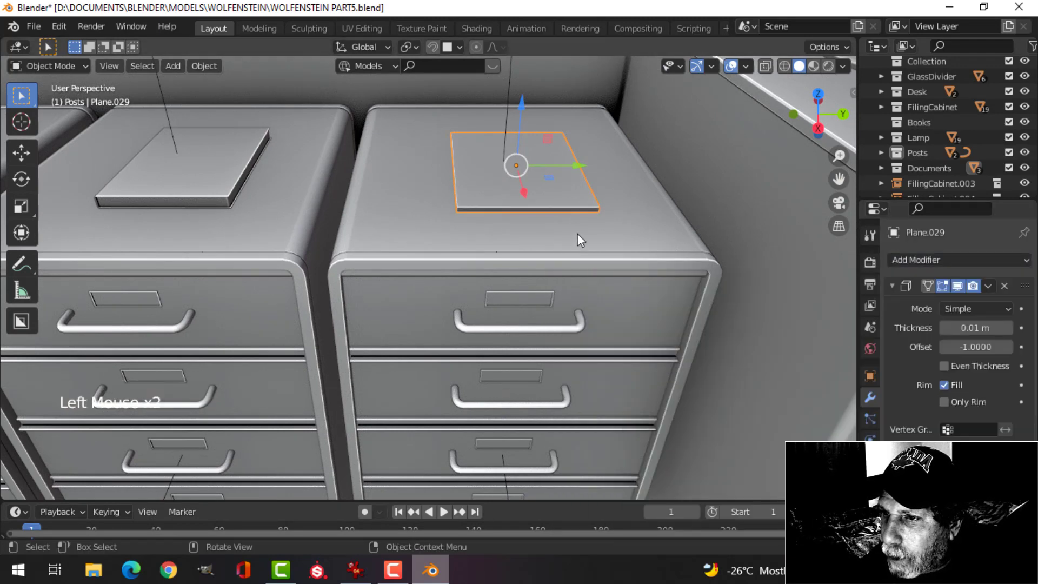
Apply the sheet's scale so the 0.001 m thickness reads true, and nudge its position.
{"action": "middle_click", "coordinate": [569, 248]}
{"action": "middle_click", "coordinate": [548, 256]}
{"action": "middle_click", "coordinate": [546, 231]}
{"action": "scroll", "scroll_direction": "up", "scroll_amount": 3}
{"action": "scroll", "scroll_direction": "down", "scroll_amount": 3}
{"action": "key", "text": "ctrl+a"}
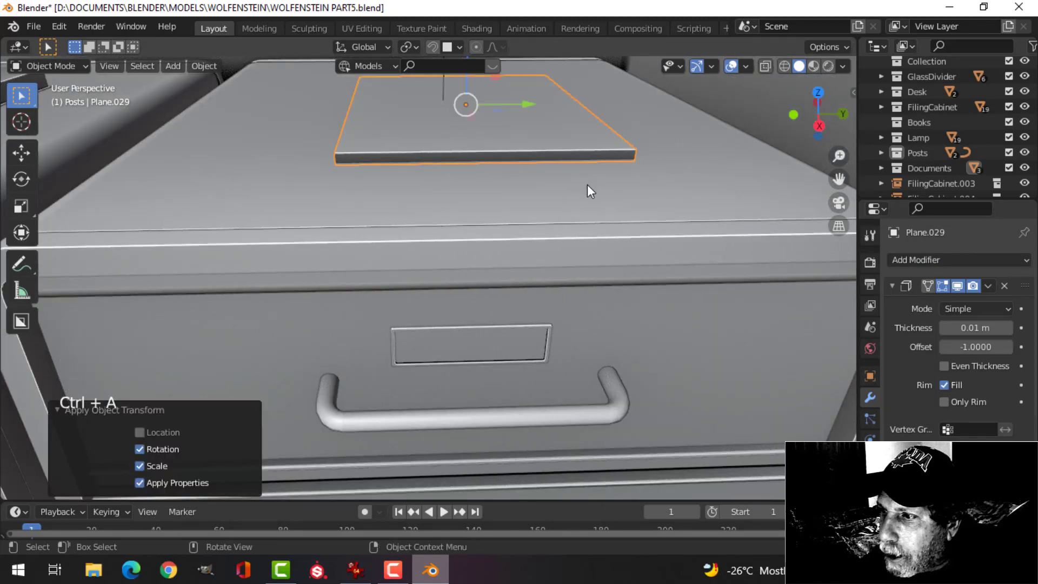
{"action": "scroll", "scroll_direction": "down", "scroll_amount": 3}
{"action": "middle_click", "coordinate": [536, 184]}
{"action": "key", "text": "g"}
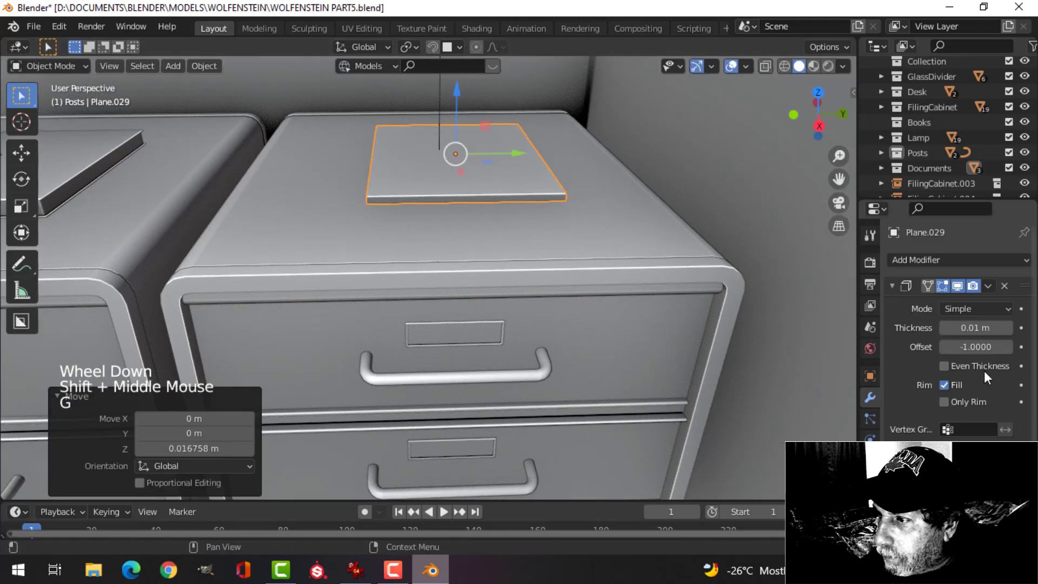
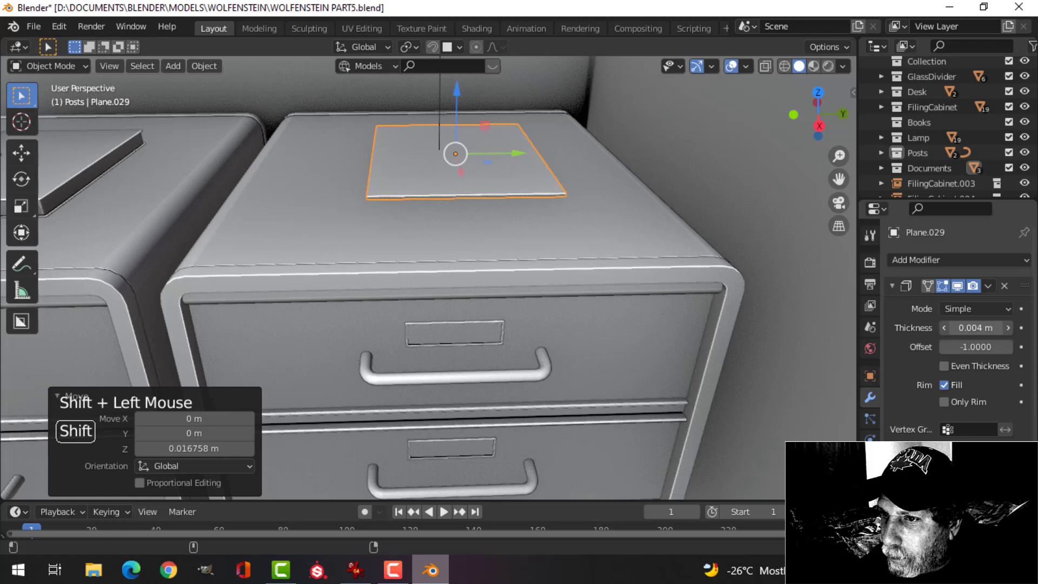
Inspect the thin paper sheet from several angles over the cabinets.
{"action": "scroll", "scroll_direction": "up", "scroll_amount": 3}
{"action": "middle_click", "coordinate": [473, 223]}
{"action": "middle_click", "coordinate": [459, 282]}
{"action": "scroll", "scroll_direction": "down", "scroll_amount": 3}
{"action": "key", "text": "alt+a"}
{"action": "middle_click", "coordinate": [522, 277]}
{"action": "scroll", "scroll_direction": "down", "scroll_amount": 3}
{"action": "scroll", "scroll_direction": "up", "scroll_amount": 3}
{"action": "scroll", "scroll_direction": "down", "scroll_amount": 3}
{"action": "scroll", "scroll_direction": "down", "scroll_amount": 3}
{"action": "middle_click", "coordinate": [400, 335]}
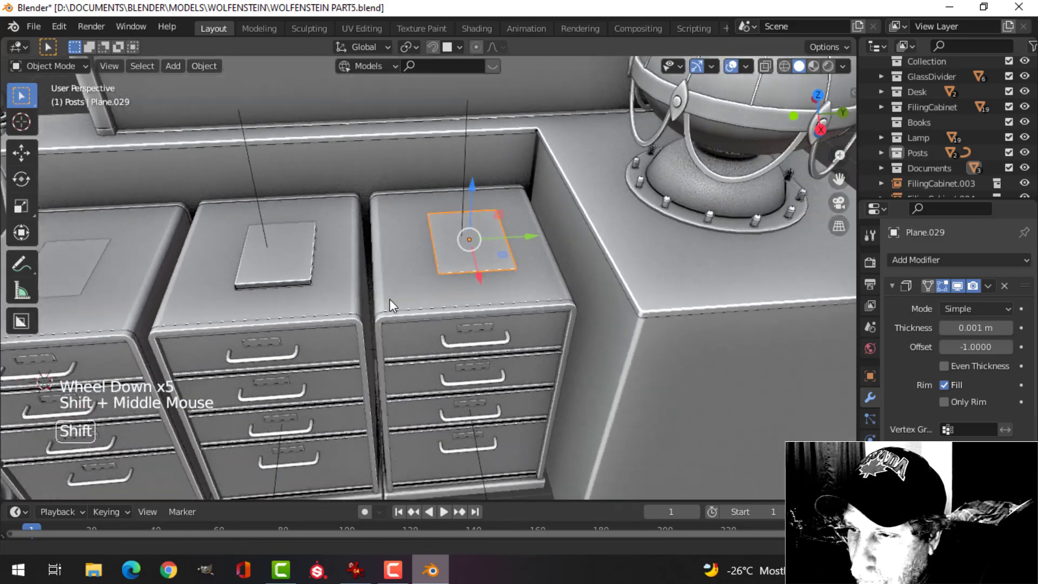
Duplicate the paper sheet twice into a small stack on the second cabinet.
{"action": "scroll", "scroll_direction": "up", "scroll_amount": 3}
{"action": "middle_click", "coordinate": [442, 280]}
{"action": "middle_click", "coordinate": [444, 323]}
{"action": "middle_click", "coordinate": [460, 253]}
{"action": "scroll", "scroll_direction": "up", "scroll_amount": 3}
{"action": "middle_click", "coordinate": [462, 328]}
{"action": "middle_click", "coordinate": [492, 371]}
{"action": "key", "text": "shift+d"}
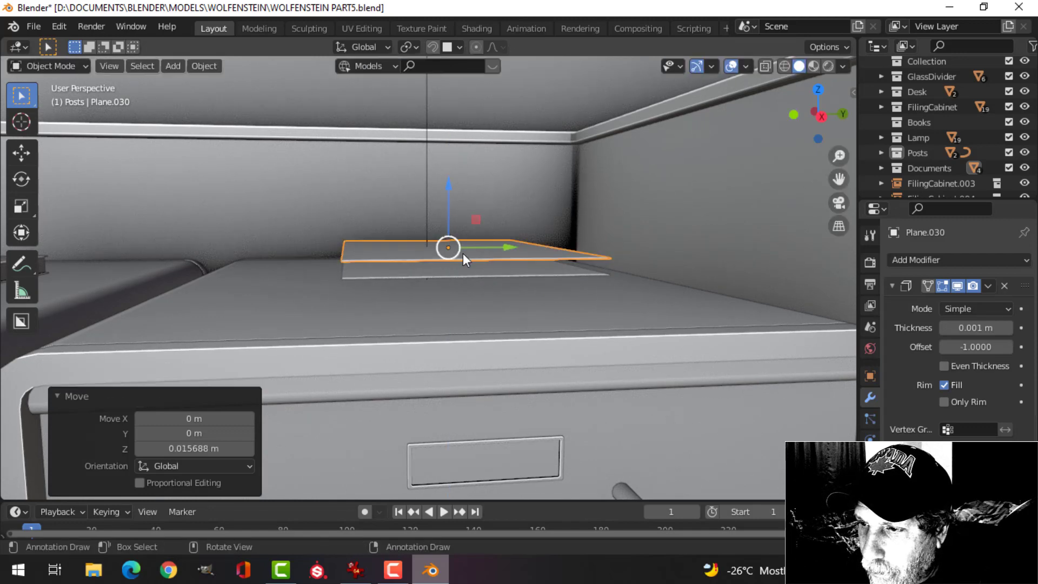
{"action": "middle_click", "coordinate": [462, 288]}
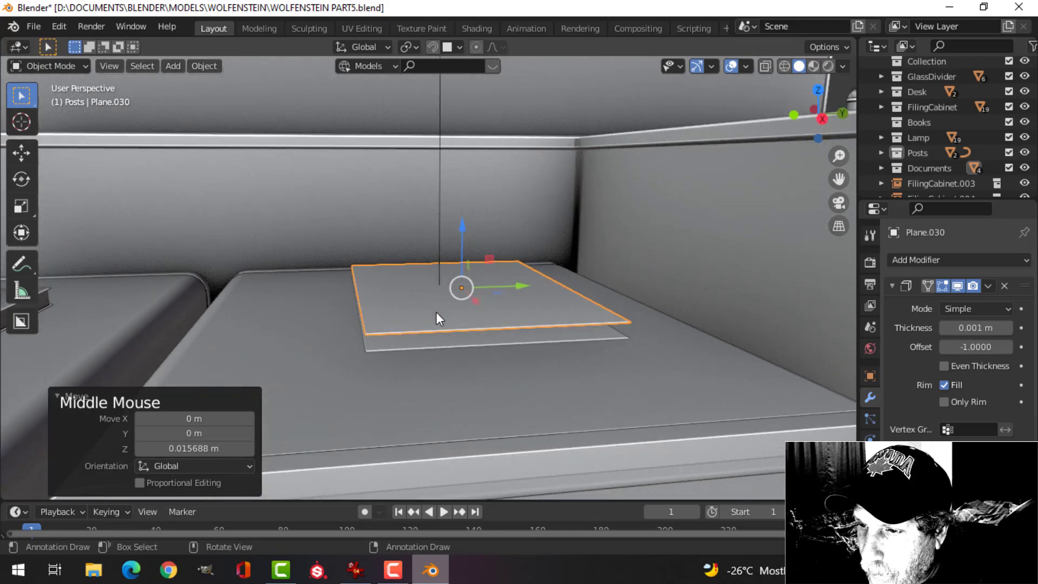
{"action": "middle_click", "coordinate": [583, 352]}
{"action": "middle_click", "coordinate": [502, 315]}
{"action": "scroll", "scroll_direction": "up", "scroll_amount": 3}
{"action": "middle_click", "coordinate": [433, 302]}
{"action": "middle_click", "coordinate": [473, 282]}
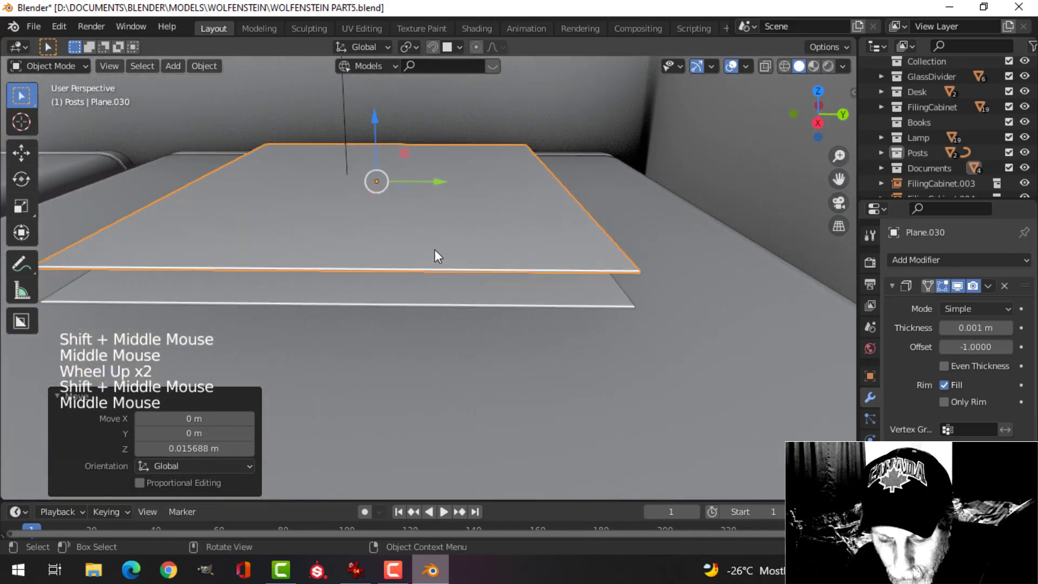
{"action": "key", "text": "shift+d"}
Apply the middle sheet's Solidify and thicken it into the block of pages.
{"action": "left_click", "coordinate": [383, 134]}
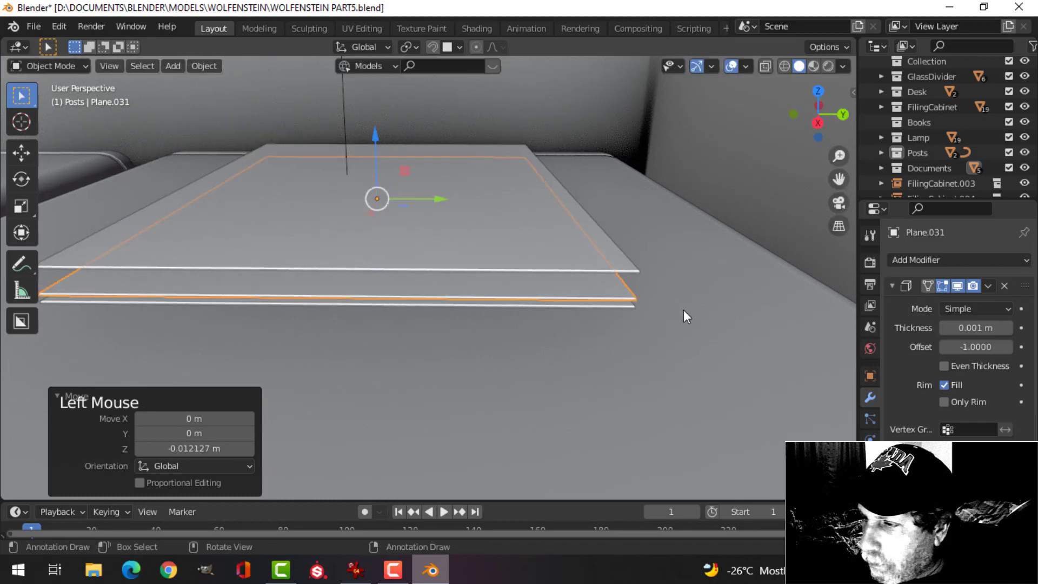
{"action": "left_click", "coordinate": [1011, 292]}
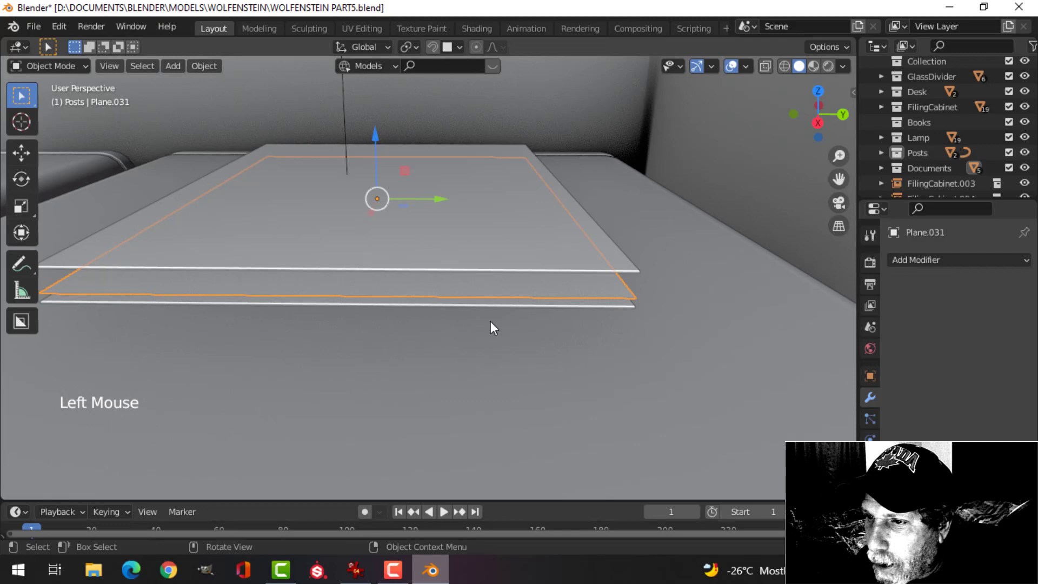
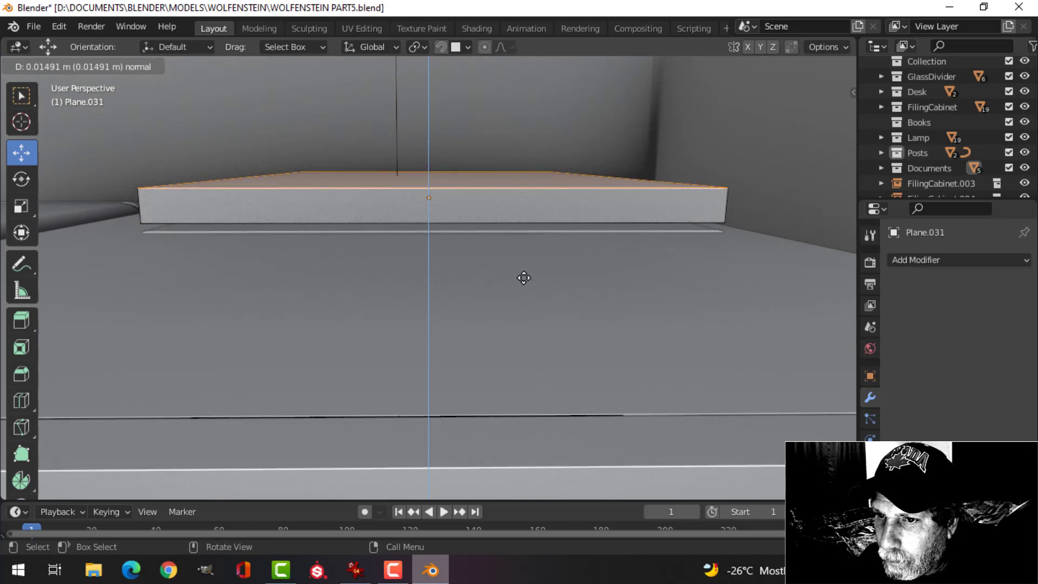
{"action": "key", "text": "Tab"}
{"action": "left_click", "coordinate": [434, 142]}
{"action": "key", "text": "alt+a"}
{"action": "middle_click", "coordinate": [491, 236]}
Select the bottom cover sheet and isolate it in local view.
{"action": "left_click", "coordinate": [480, 207]}
{"action": "left_click", "coordinate": [470, 197]}
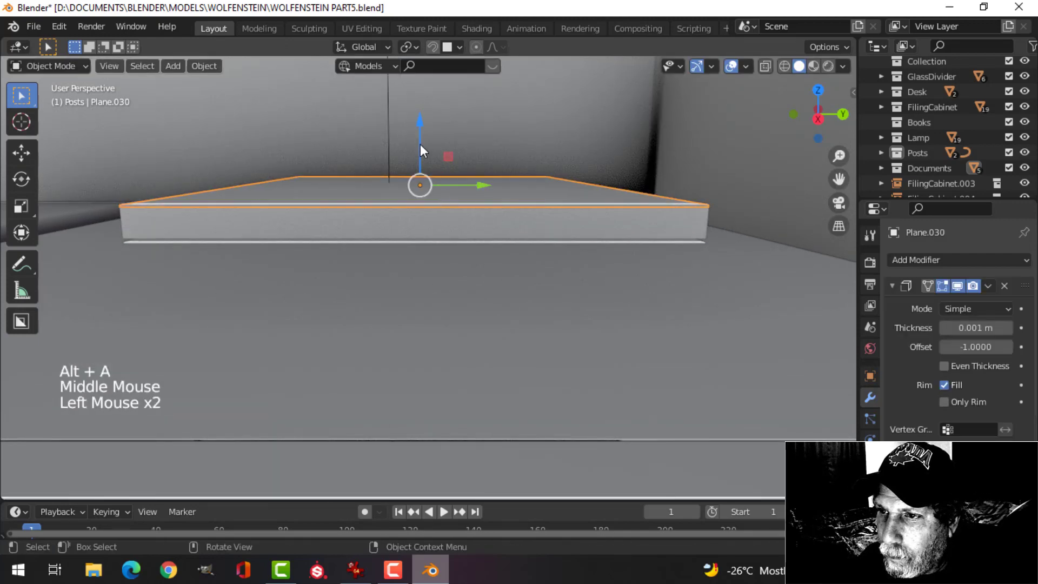
{"action": "middle_click", "coordinate": [455, 211]}
{"action": "left_click", "coordinate": [463, 354]}
{"action": "double_click", "coordinate": [463, 371]}
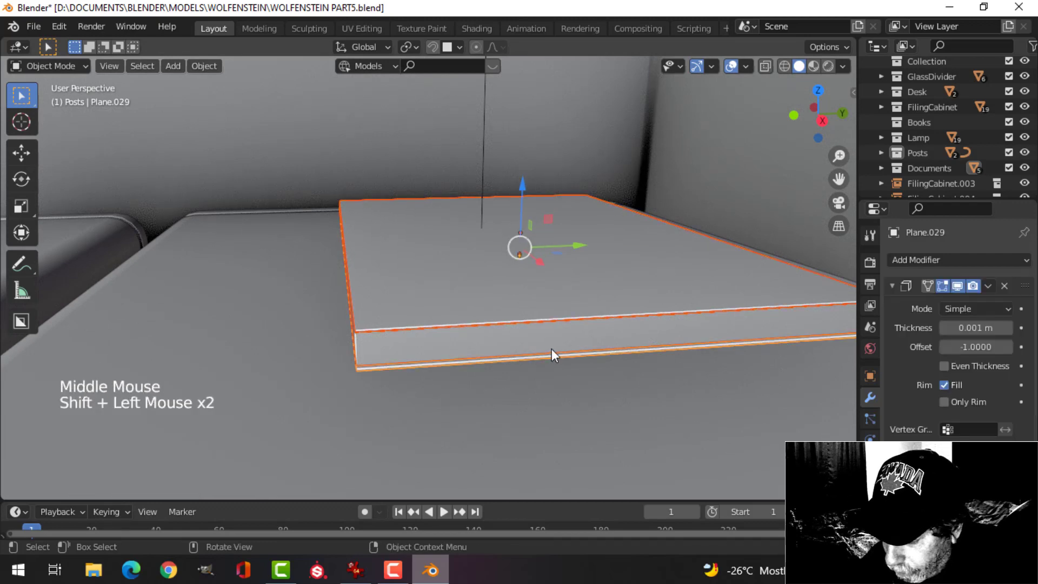
{"action": "key", "text": "/"}
{"action": "middle_click", "coordinate": [503, 336]}
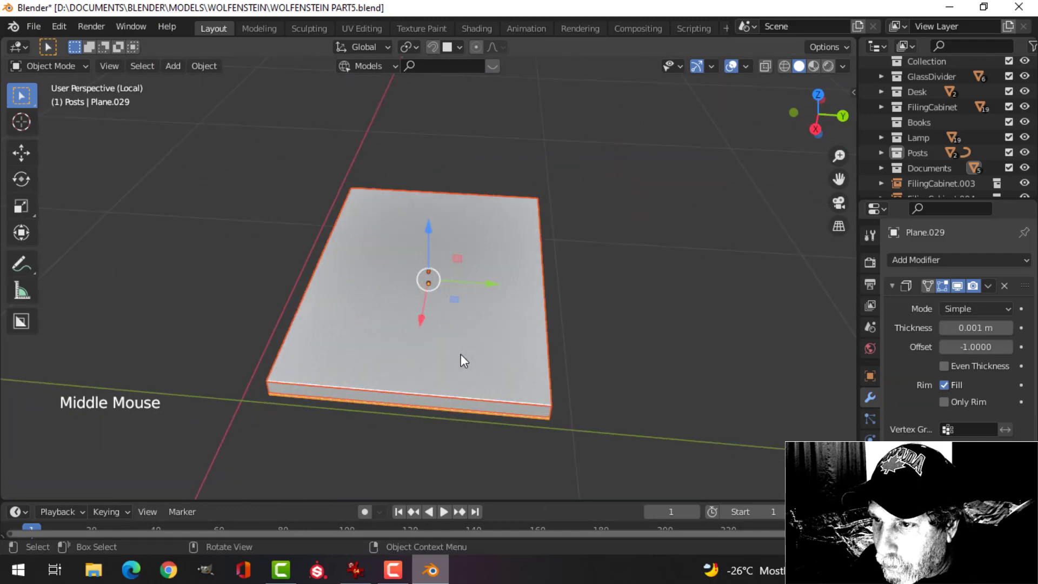
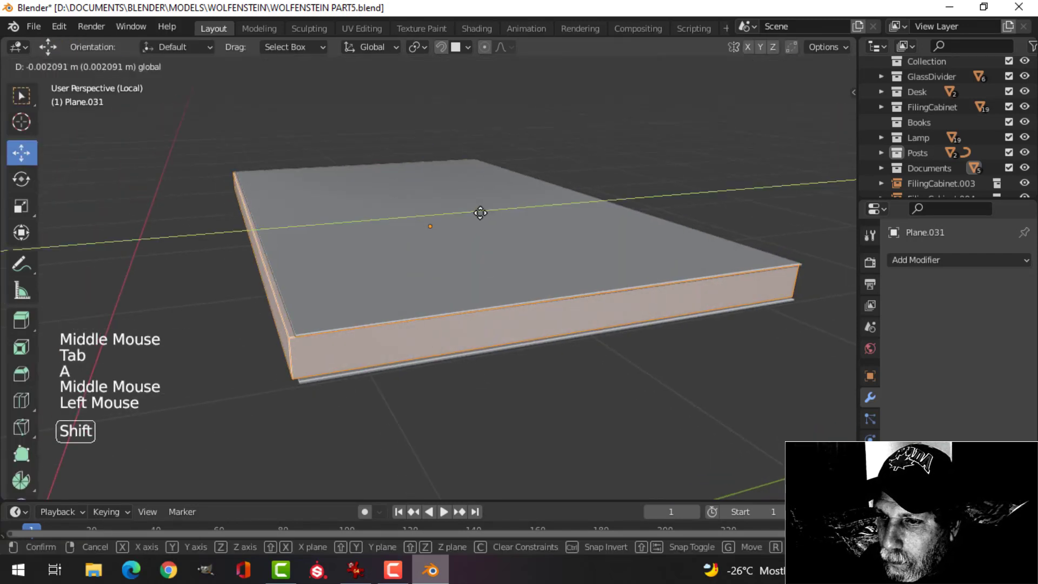
Finish lowering the page block's top faces about 2 mm and orbit to check the fit.
{"action": "key", "text": "Tab"}
{"action": "middle_click", "coordinate": [536, 280]}
{"action": "key", "text": "alt+a"}
{"action": "middle_click", "coordinate": [517, 280]}
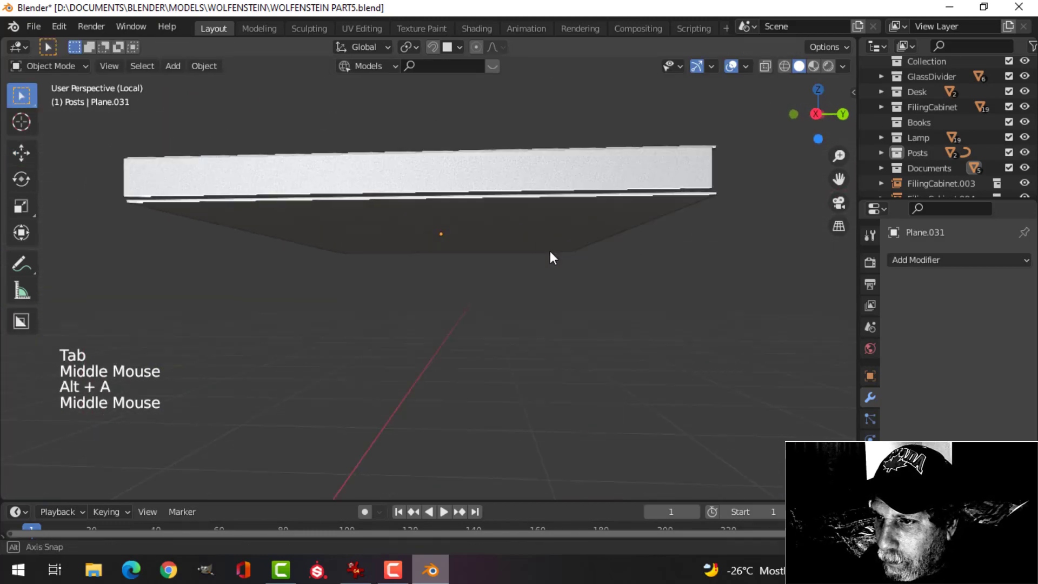
{"action": "scroll", "scroll_direction": "down", "scroll_amount": 3}
{"action": "middle_click", "coordinate": [502, 338]}
{"action": "scroll", "scroll_direction": "up", "scroll_amount": 3}
{"action": "middle_click", "coordinate": [474, 295]}
{"action": "scroll", "scroll_direction": "up", "scroll_amount": 3}
{"action": "scroll", "scroll_direction": "down", "scroll_amount": 3}
{"action": "middle_click", "coordinate": [473, 281]}
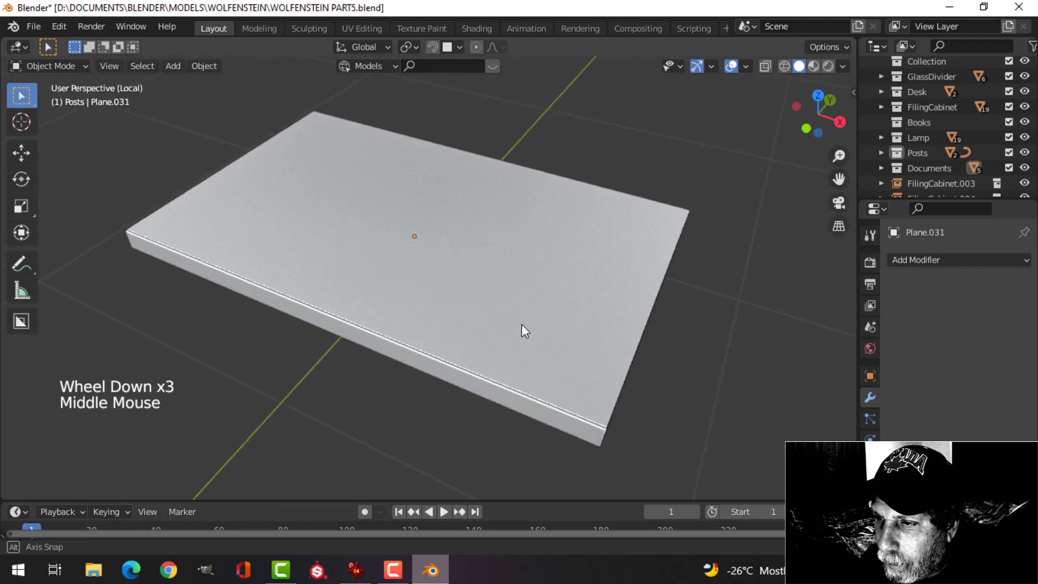
{"action": "scroll", "scroll_direction": "down", "scroll_amount": 3}
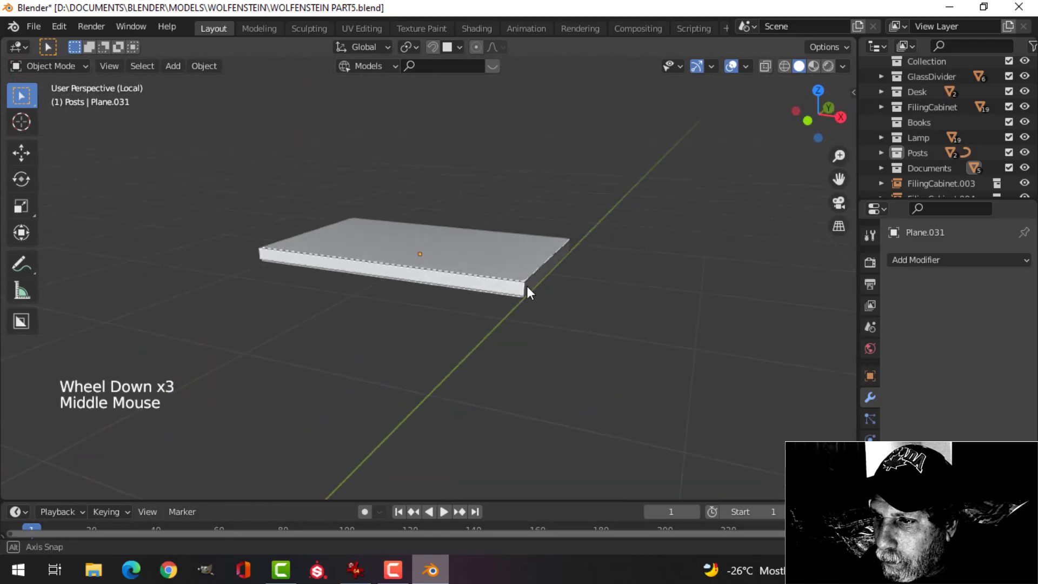
{"action": "scroll", "scroll_direction": "up", "scroll_amount": 3}
{"action": "scroll", "scroll_direction": "up", "scroll_amount": 3}
{"action": "middle_click", "coordinate": [610, 318]}
{"action": "middle_click", "coordinate": [520, 314]}
Apply the top cover's Solidify modifier permanently, then compare with the page block.
{"action": "left_click", "coordinate": [476, 236]}
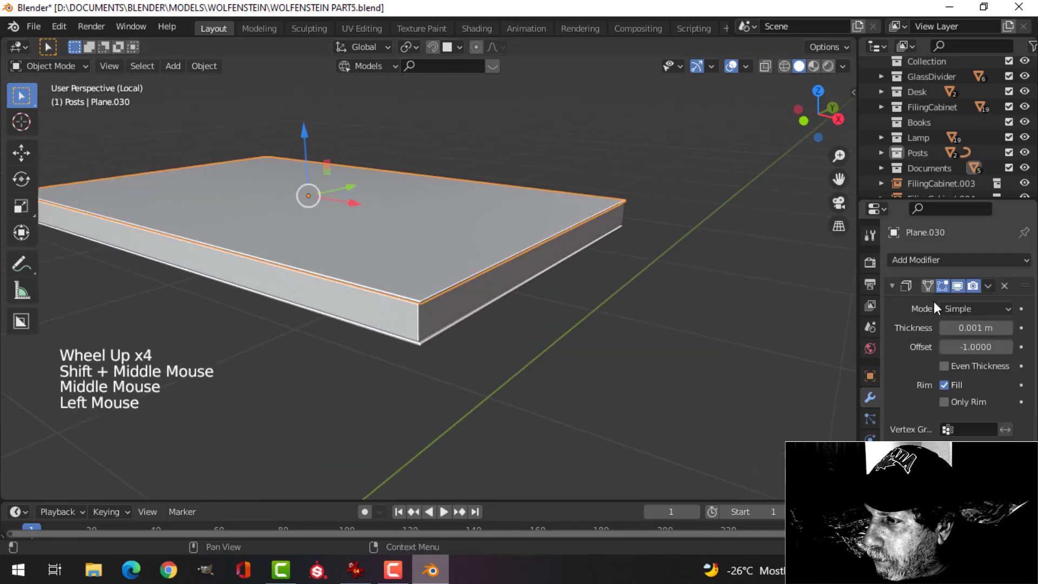
{"action": "left_click", "coordinate": [901, 291]}
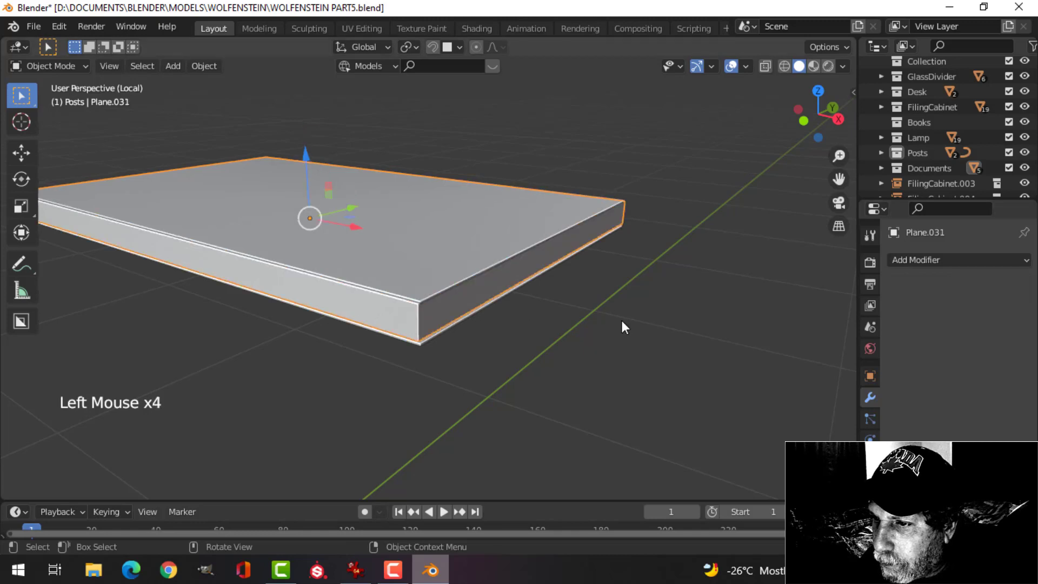
{"action": "key", "text": "alt+a"}
{"action": "left_click", "coordinate": [440, 297]}
{"action": "left_click", "coordinate": [455, 334]}
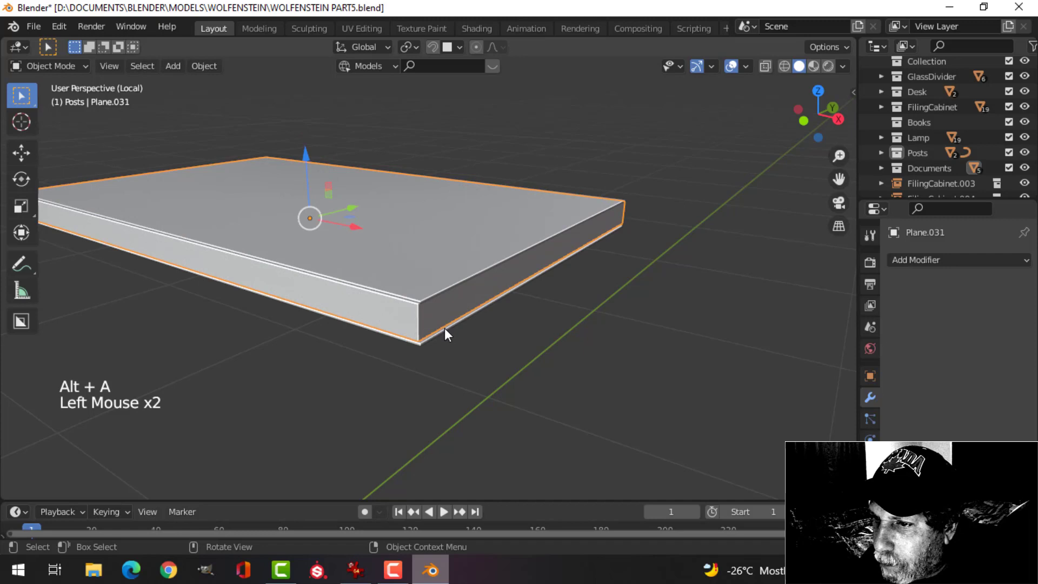
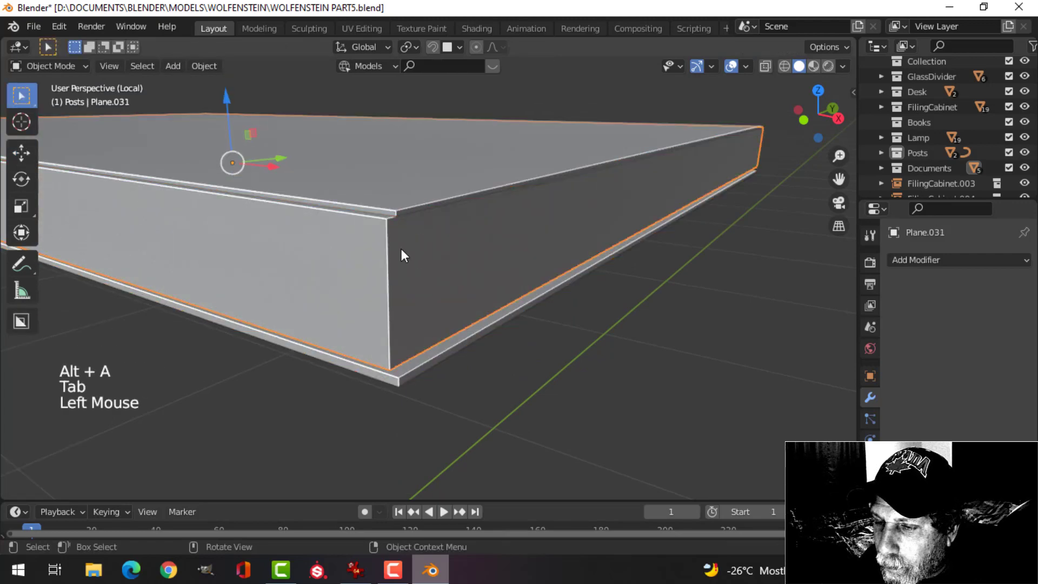
Bevel the page block's vertical corner edges with 2 segments, hiding the cover meanwhile.
{"action": "key", "text": "h"}
{"action": "left_click", "coordinate": [416, 215]}
{"action": "key", "text": "Tab"}
{"action": "key", "text": "Tab"}
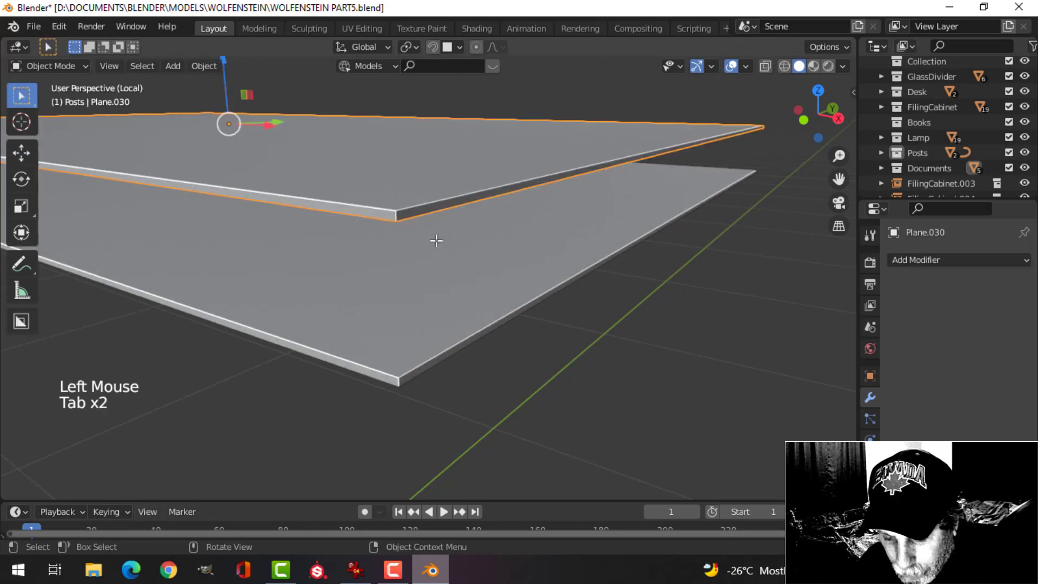
{"action": "key", "text": "alt+h"}
{"action": "key", "text": "alt+a"}
{"action": "left_click", "coordinate": [395, 237]}
{"action": "key", "text": "Tab"}
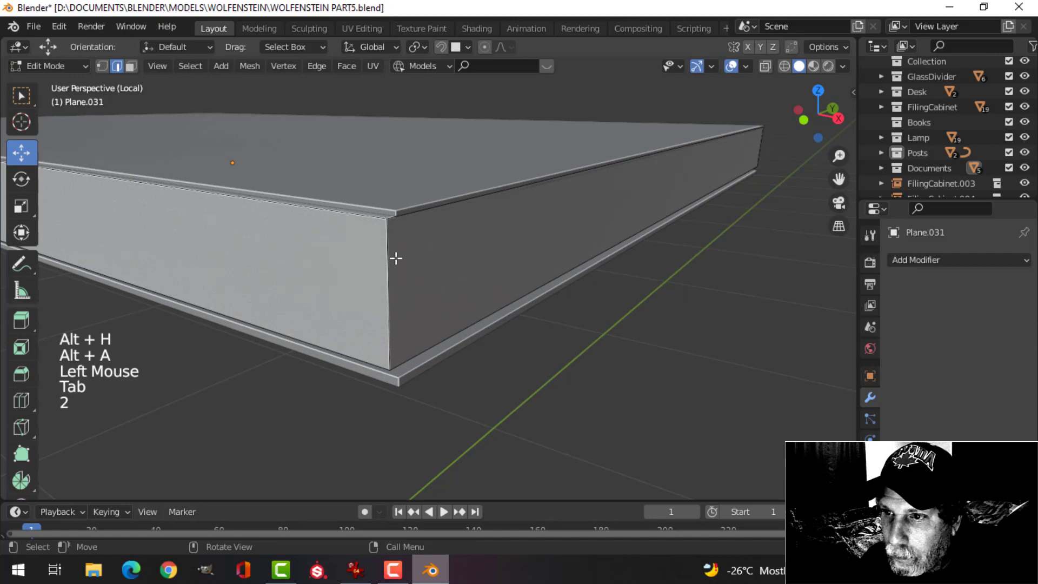
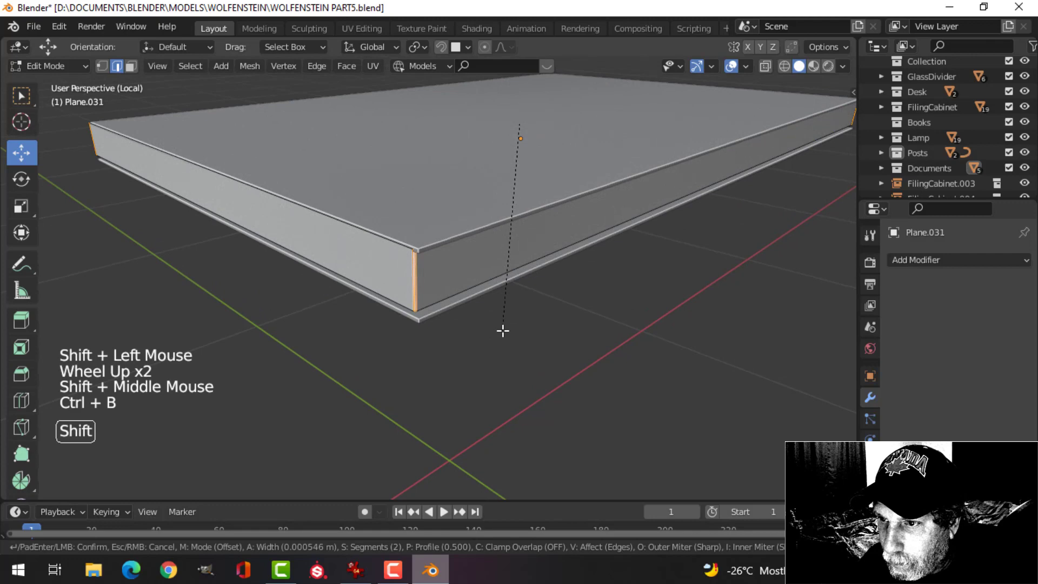
{"action": "key", "text": "Tab"}
{"action": "key", "text": "alt+a"}
Reselect the cover and exit local view back to the full desk scene.
{"action": "left_click", "coordinate": [428, 252]}
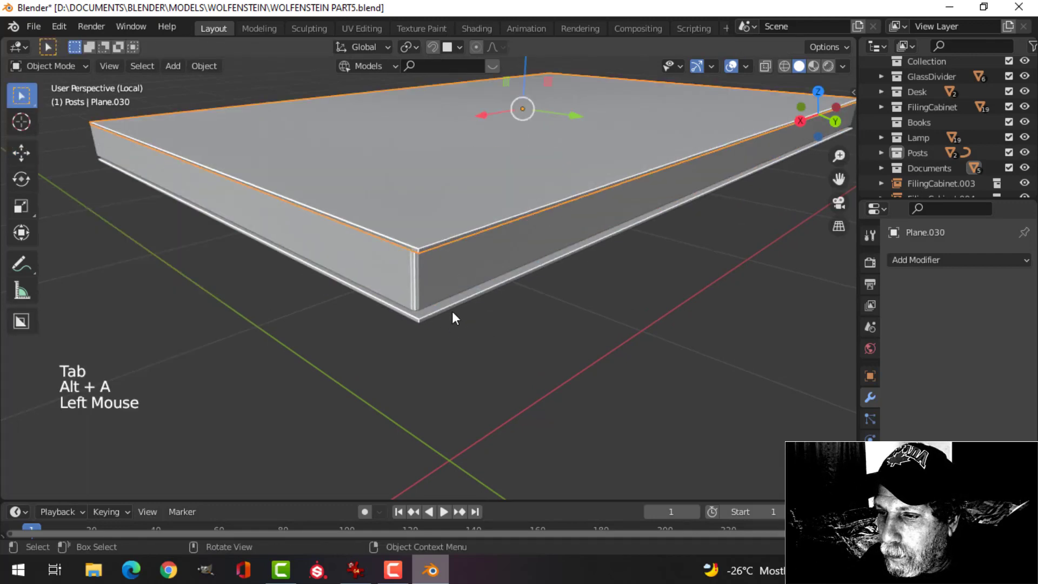
{"action": "left_click", "coordinate": [454, 316]}
{"action": "key", "text": "Tab"}
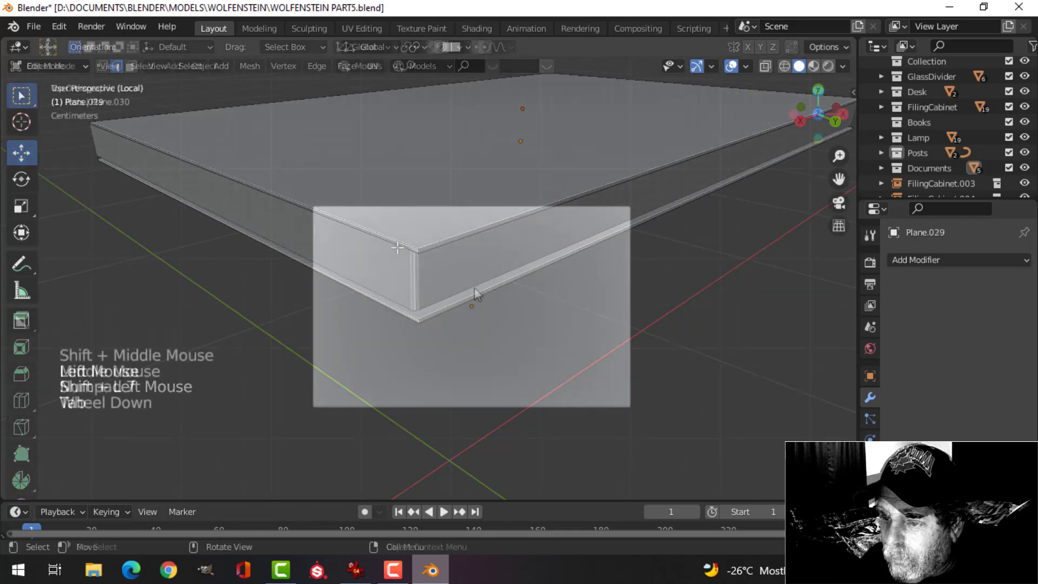
{"action": "scroll", "scroll_direction": "down", "scroll_amount": 3}
{"action": "scroll", "scroll_direction": "down", "scroll_amount": 3}
{"action": "key", "text": "/"}
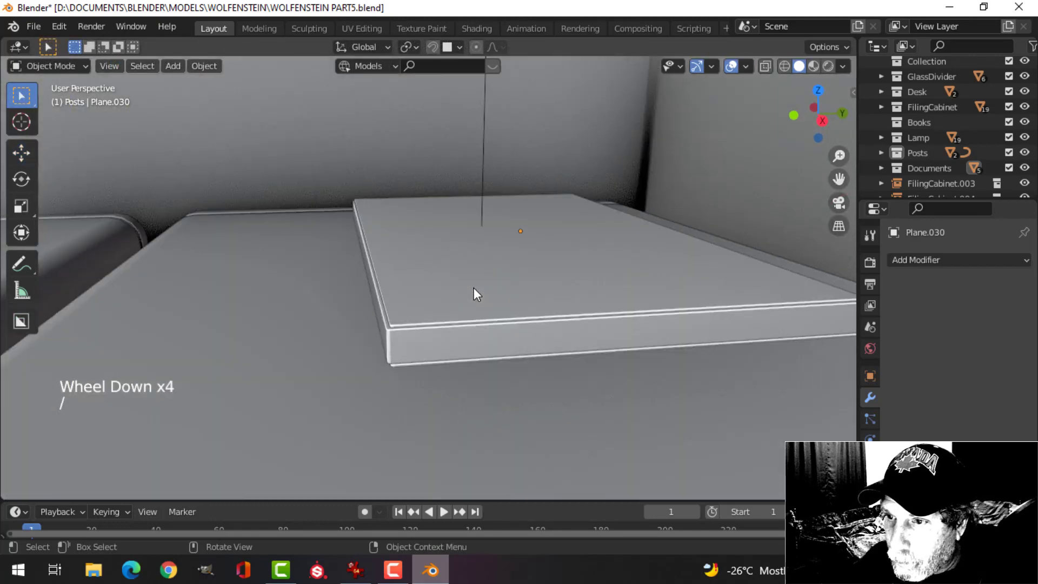
Focus on the book atop the cabinet, edit its top cover and add a torus at its edge.
{"action": "scroll", "scroll_direction": "down", "scroll_amount": 3}
{"action": "middle_click", "coordinate": [462, 299]}
{"action": "middle_click", "coordinate": [609, 303]}
{"action": "middle_click", "coordinate": [516, 285]}
{"action": "left_click", "coordinate": [504, 286]}
{"action": "middle_click", "coordinate": [517, 328]}
{"action": "key", "text": "Tab"}
{"action": "key", "text": "a"}
{"action": "key", "text": "alt+a"}
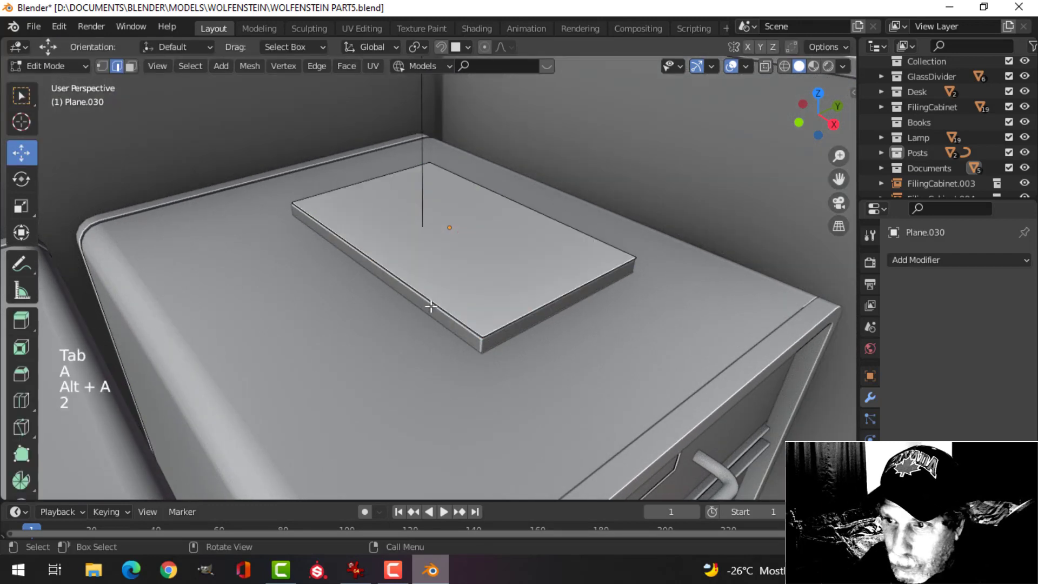
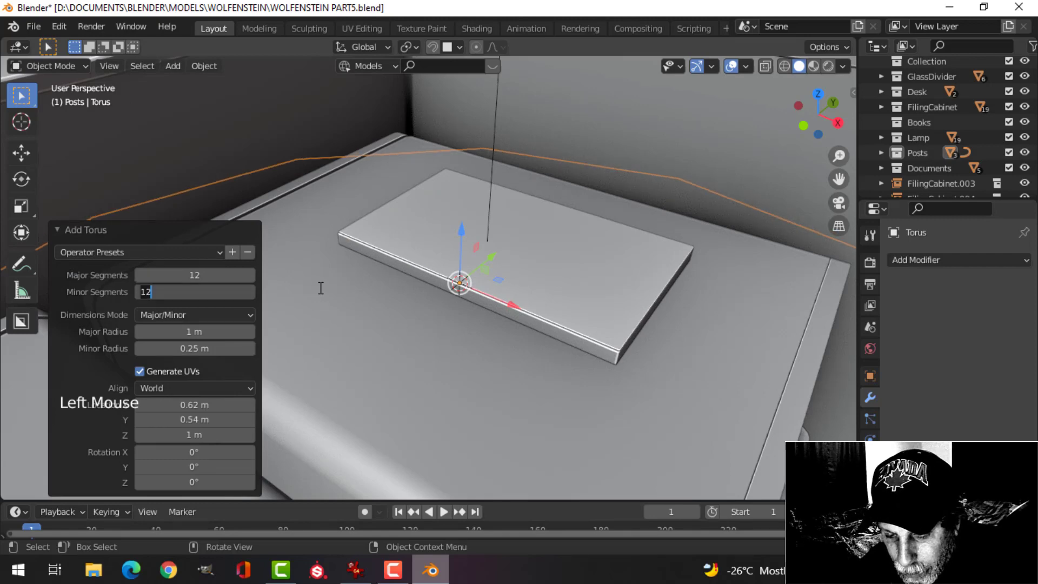
Scale the torus to about 0.26 and rotate it 90° on Y to stand upright at the spine.
{"action": "scroll", "scroll_direction": "down", "scroll_amount": 3}
{"action": "key", "text": "Tab"}
{"action": "scroll", "scroll_direction": "down", "scroll_amount": 3}
{"action": "key", "text": "s"}
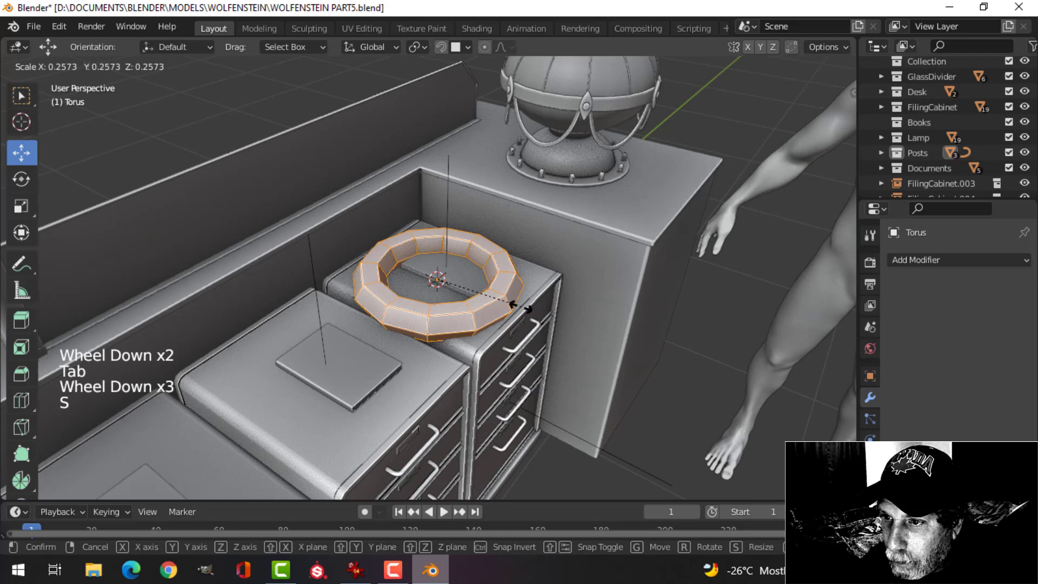
{"action": "scroll", "scroll_direction": "up", "scroll_amount": 3}
{"action": "key", "text": "s"}
{"action": "scroll", "scroll_direction": "up", "scroll_amount": 3}
{"action": "key", "text": "r"}
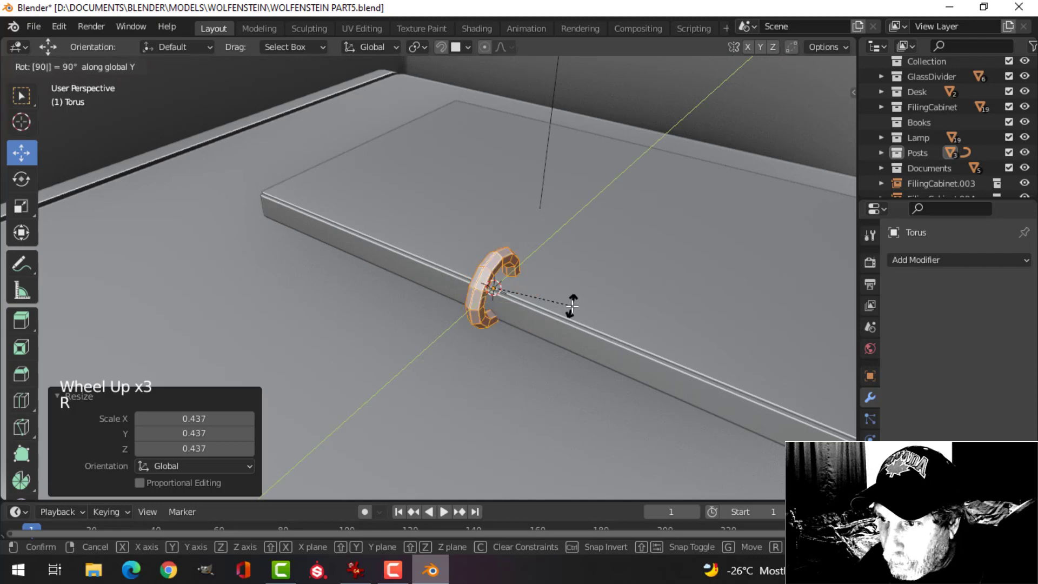
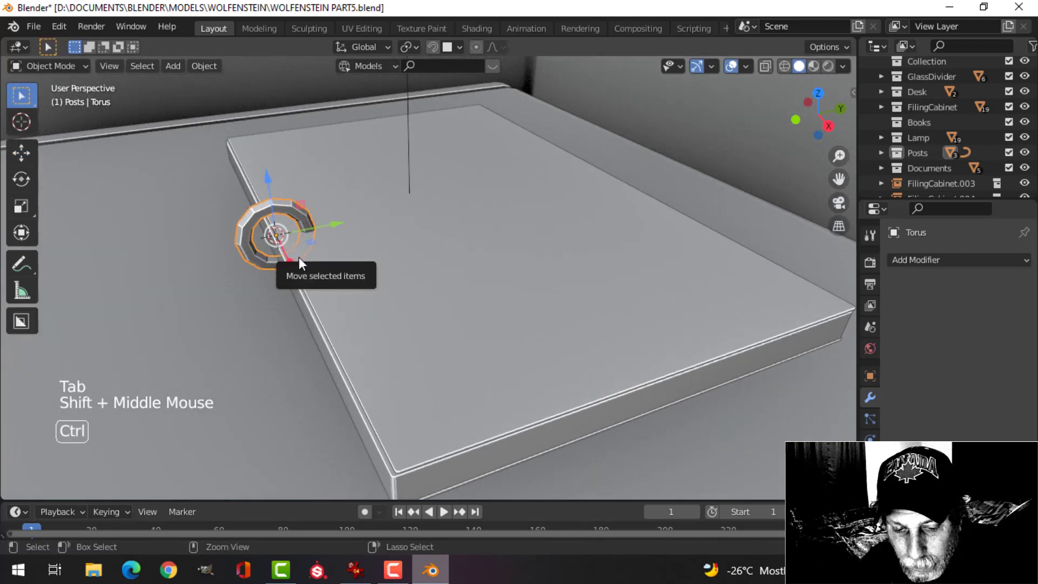
Smooth the ring with a subdivision modifier, shrink it further and select the book's cover board.
{"action": "key", "text": "ctrl+1"}
{"action": "key", "text": "s"}
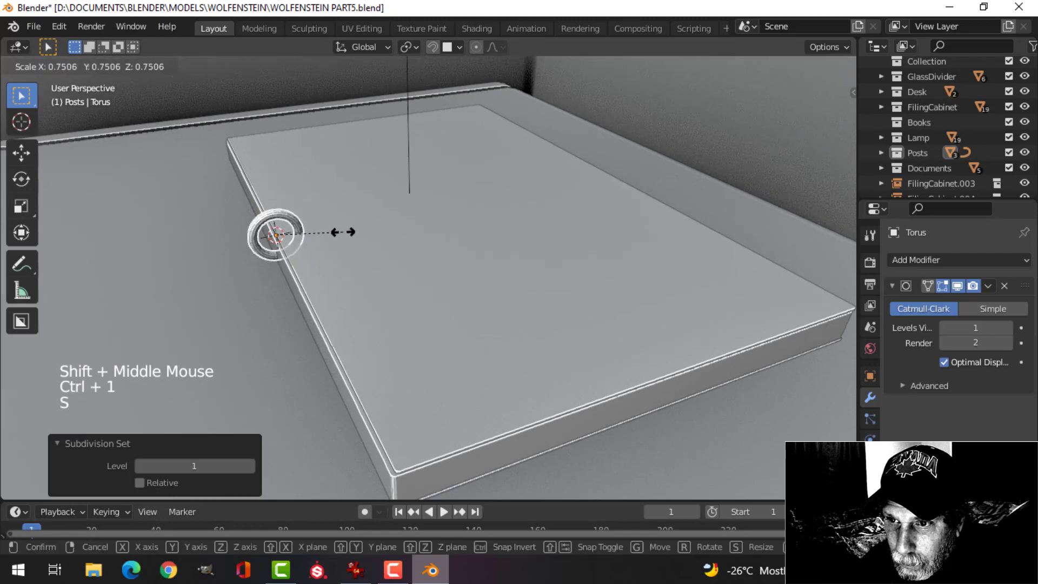
{"action": "middle_click", "coordinate": [389, 283]}
{"action": "middle_click", "coordinate": [679, 319]}
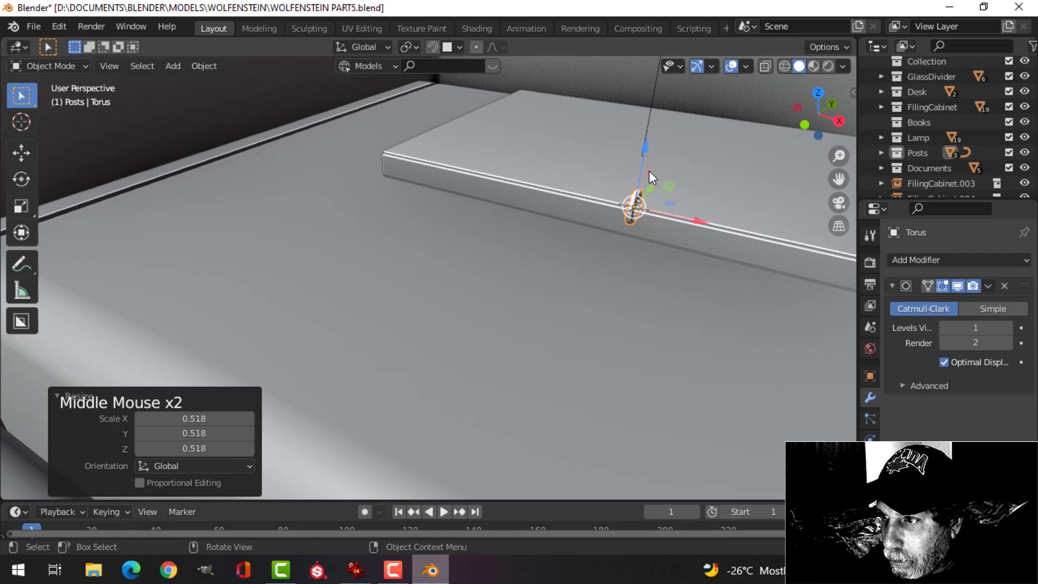
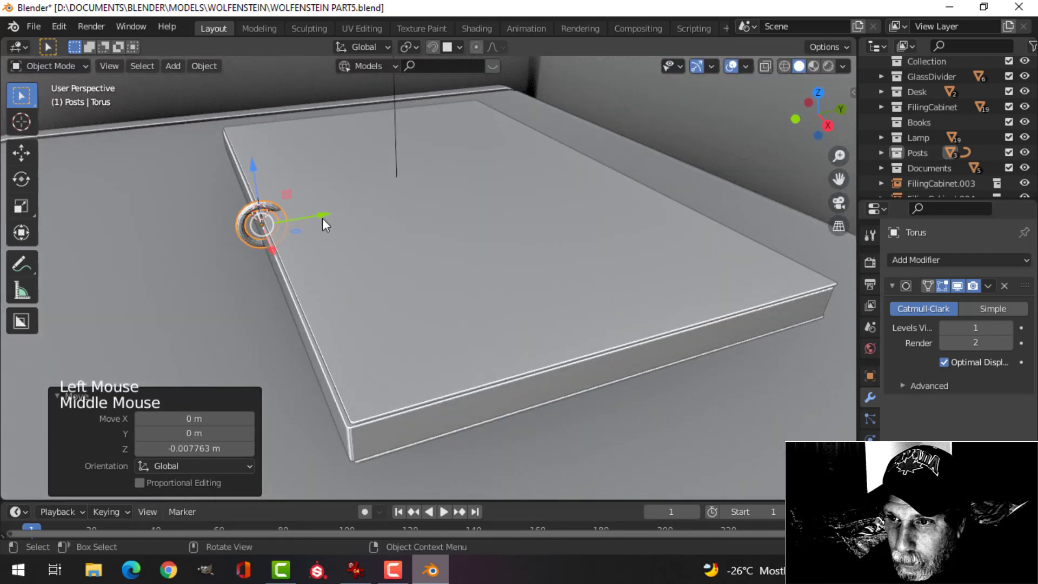
{"action": "left_click", "coordinate": [327, 220]}
{"action": "middle_click", "coordinate": [398, 252]}
{"action": "left_click", "coordinate": [728, 312]}
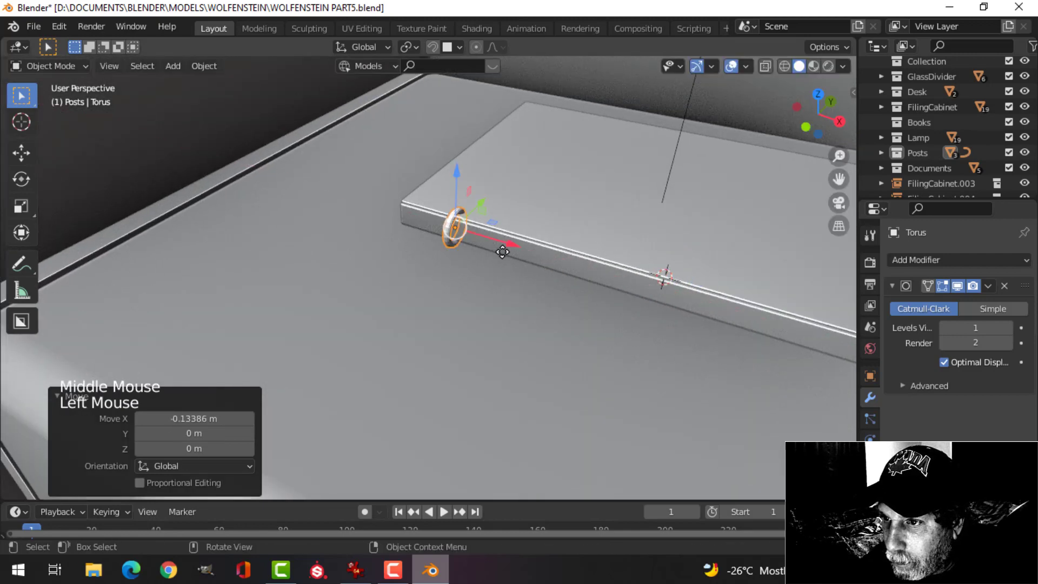
{"action": "middle_click", "coordinate": [568, 275]}
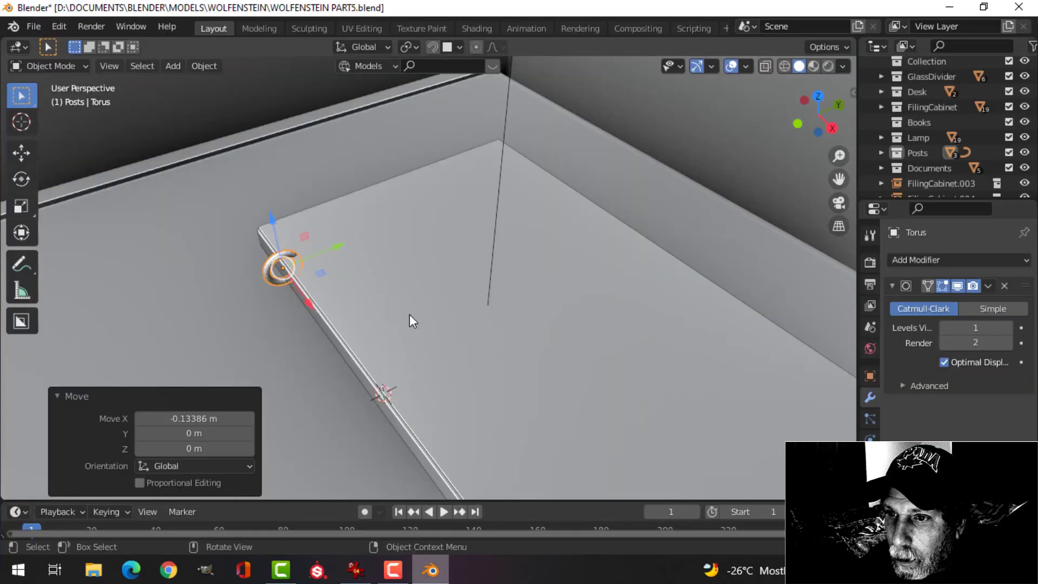
{"action": "middle_click", "coordinate": [433, 317]}
{"action": "left_click", "coordinate": [453, 273]}
{"action": "middle_click", "coordinate": [564, 304]}
{"action": "left_click", "coordinate": [415, 225]}
{"action": "left_click", "coordinate": [373, 291]}
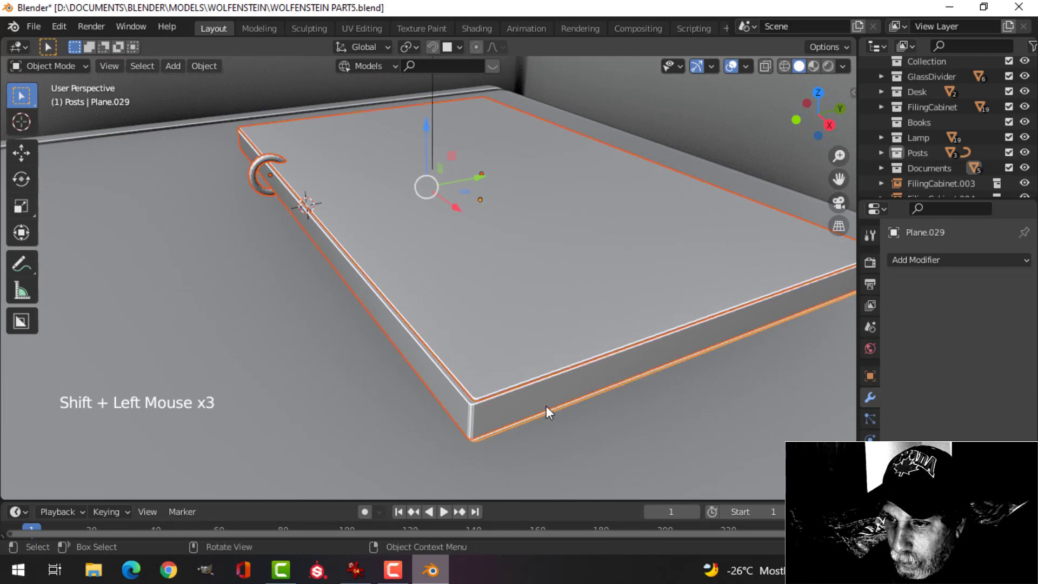
Isolate the book in local view and, from Right Orthographic, move the torus onto the spine edge.
{"action": "key", "text": "/"}
{"action": "middle_click", "coordinate": [443, 335]}
{"action": "key", "text": "alt+a"}
{"action": "middle_click", "coordinate": [382, 320]}
{"action": "key", "text": "KP_3"}
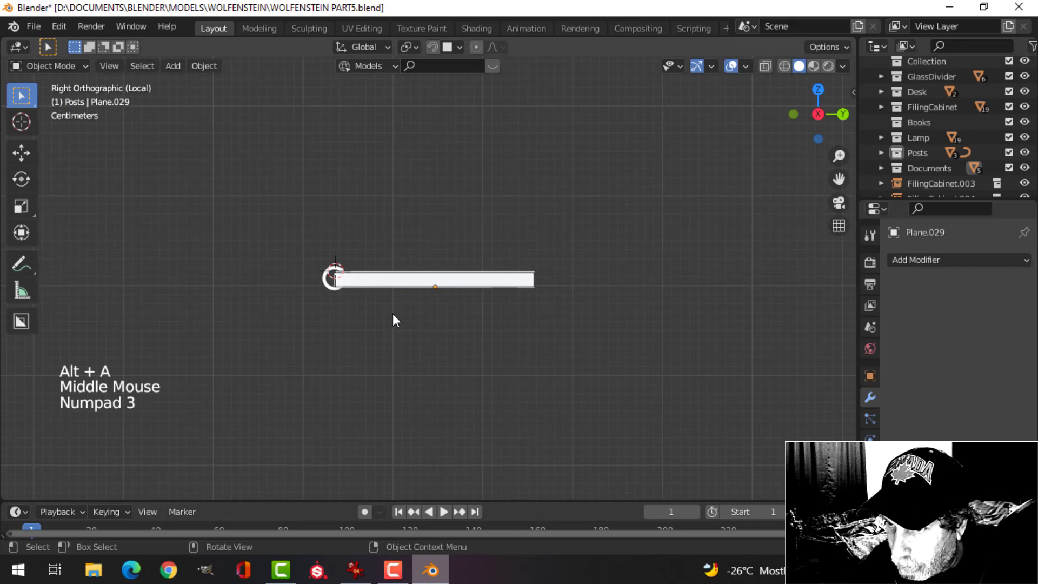
{"action": "scroll", "scroll_direction": "up", "scroll_amount": 3}
{"action": "middle_click", "coordinate": [360, 315]}
{"action": "scroll", "scroll_direction": "up", "scroll_amount": 3}
{"action": "left_click", "coordinate": [218, 233]}
{"action": "right_click", "coordinate": [218, 233]}
{"action": "key", "text": "alt+a"}
{"action": "middle_click", "coordinate": [287, 311]}
{"action": "scroll", "scroll_direction": "up", "scroll_amount": 3}
{"action": "left_click", "coordinate": [274, 198]}
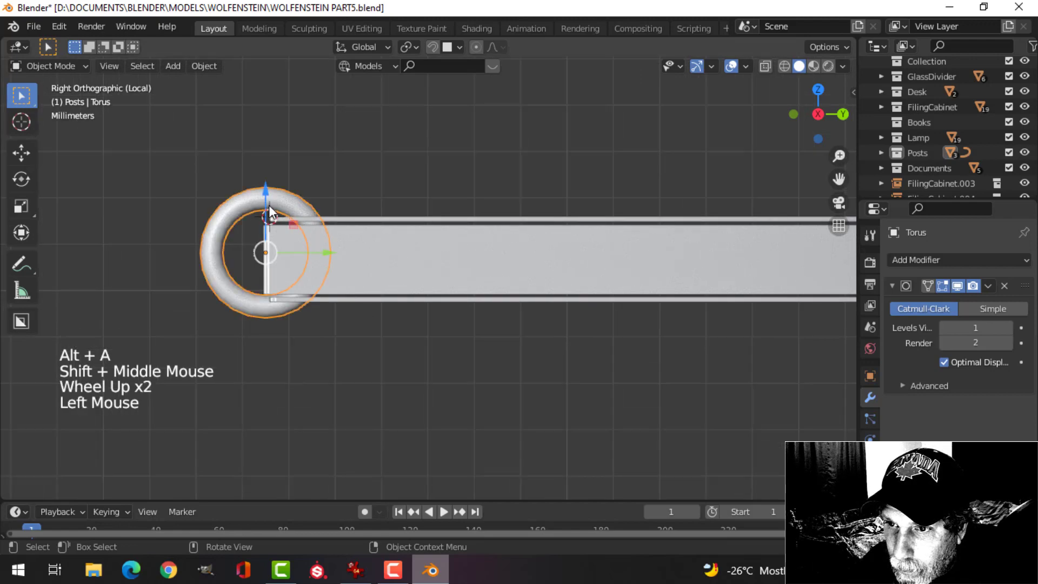
{"action": "left_click", "coordinate": [268, 198]}
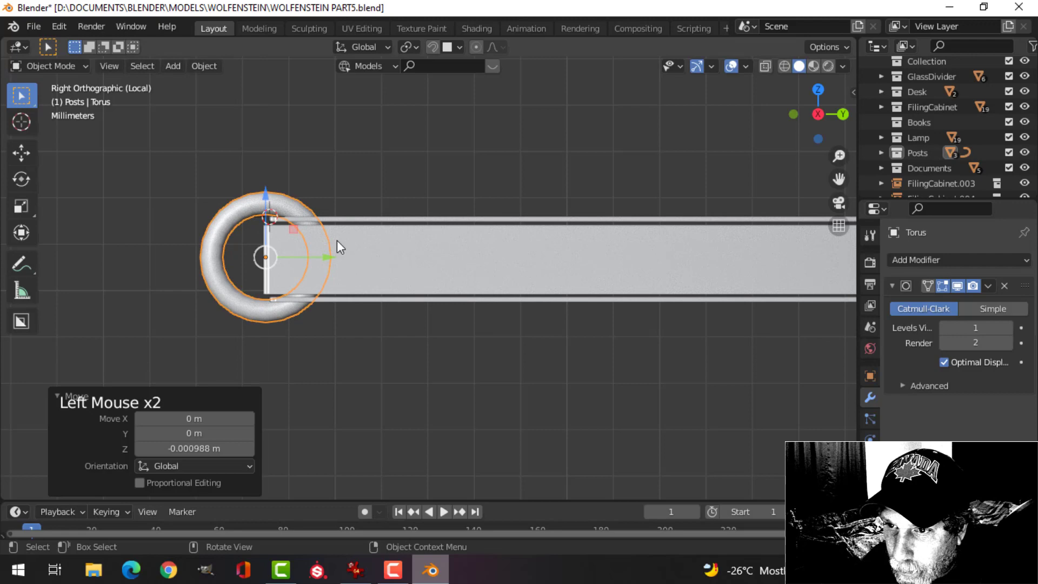
Check the ring hooking over the book's edge from perspective and begin resetting its origin.
{"action": "key", "text": "alt+a"}
{"action": "middle_click", "coordinate": [372, 264]}
{"action": "scroll", "scroll_direction": "down", "scroll_amount": 3}
{"action": "middle_click", "coordinate": [346, 273]}
{"action": "scroll", "scroll_direction": "down", "scroll_amount": 3}
{"action": "middle_click", "coordinate": [384, 337]}
{"action": "left_click", "coordinate": [321, 321]}
Set the torus origin to the 3D cursor and mirror it on X for a second matching ring.
{"action": "left_click", "coordinate": [372, 311]}
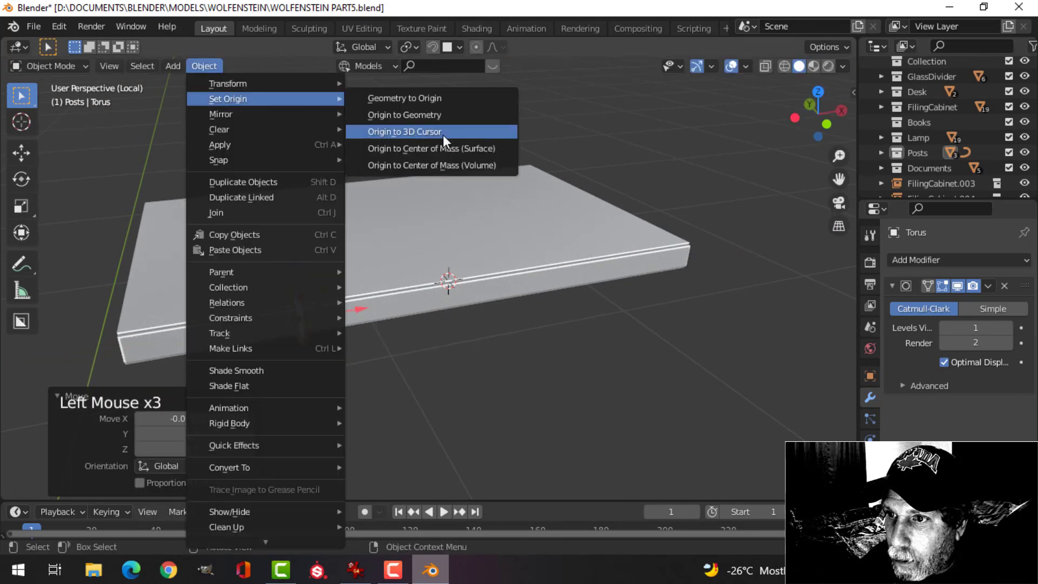
{"action": "left_click", "coordinate": [943, 258]}
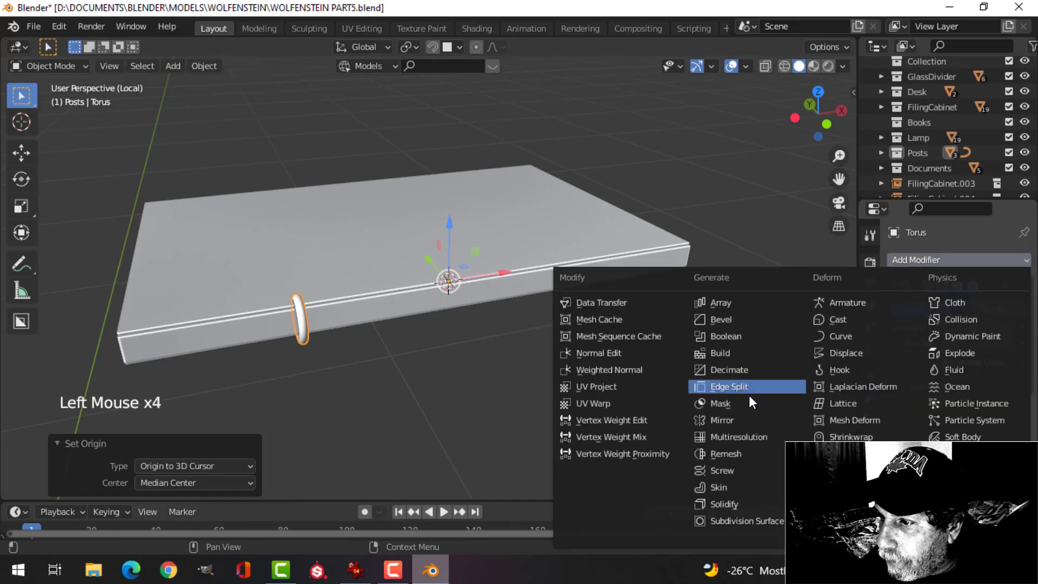
{"action": "key", "text": "alt+a"}
{"action": "middle_click", "coordinate": [648, 317]}
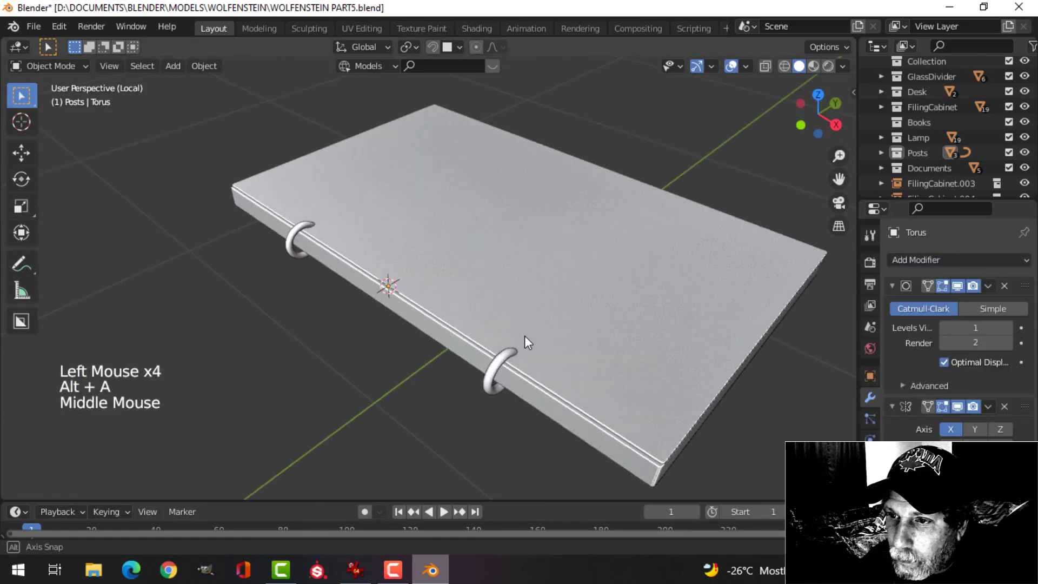
{"action": "scroll", "scroll_direction": "down", "scroll_amount": 3}
{"action": "middle_click", "coordinate": [572, 339]}
{"action": "scroll", "scroll_direction": "up", "scroll_amount": 3}
{"action": "middle_click", "coordinate": [441, 238]}
{"action": "scroll", "scroll_direction": "up", "scroll_amount": 3}
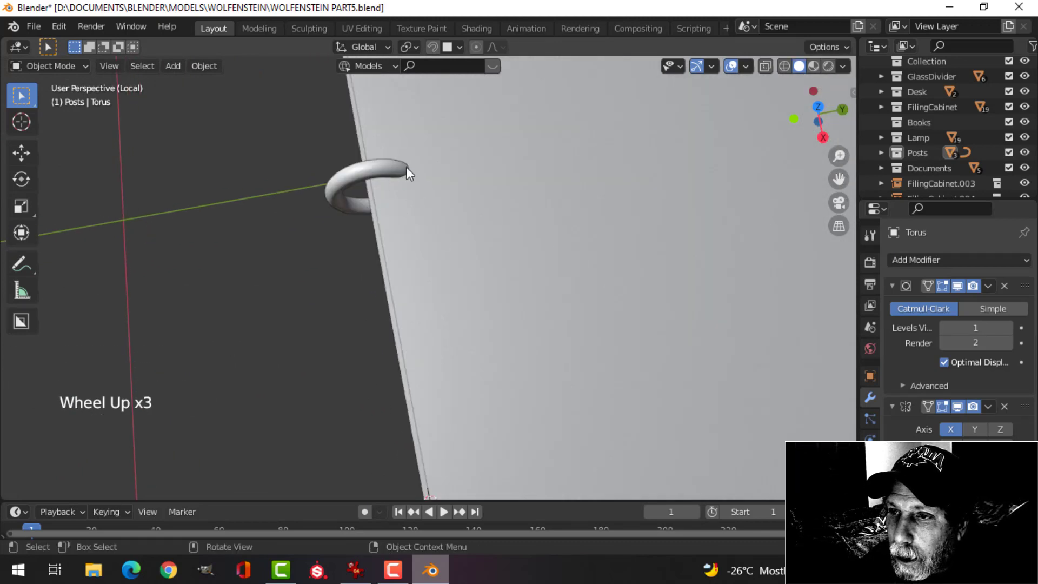
Compare the rings against the reference image, then return to the Blender scene.
{"action": "scroll", "scroll_direction": "down", "scroll_amount": 3}
{"action": "middle_click", "coordinate": [464, 285]}
{"action": "middle_click", "coordinate": [441, 233]}
{"action": "scroll", "scroll_direction": "down", "scroll_amount": 3}
{"action": "middle_click", "coordinate": [442, 251]}
{"action": "middle_click", "coordinate": [483, 248]}
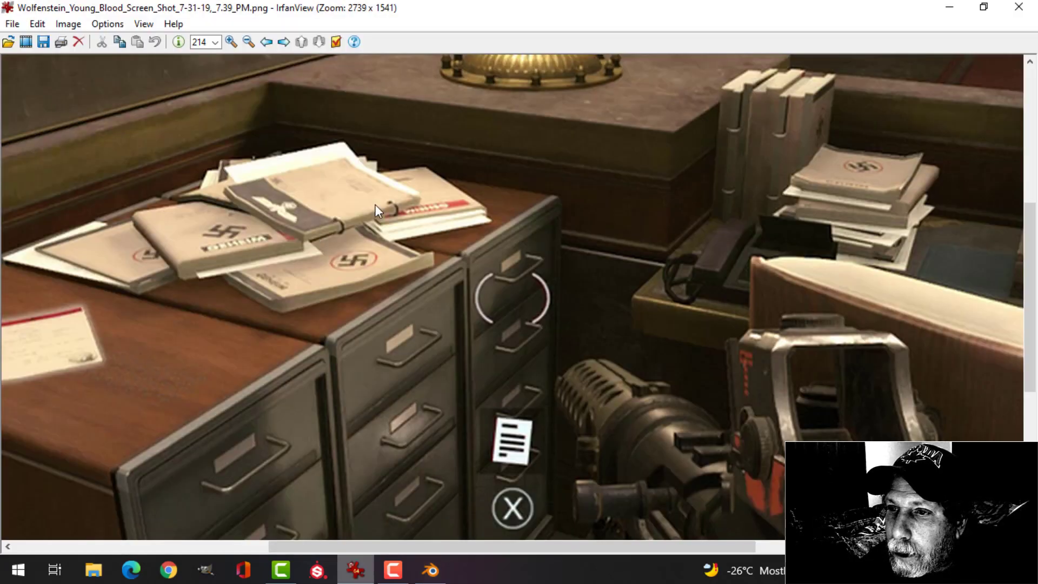
{"action": "middle_click", "coordinate": [470, 300]}
{"action": "scroll", "scroll_direction": "up", "scroll_amount": 3}
{"action": "left_click", "coordinate": [414, 257]}
Select the book's other cover and scale its width along X from top view.
{"action": "middle_click", "coordinate": [399, 342]}
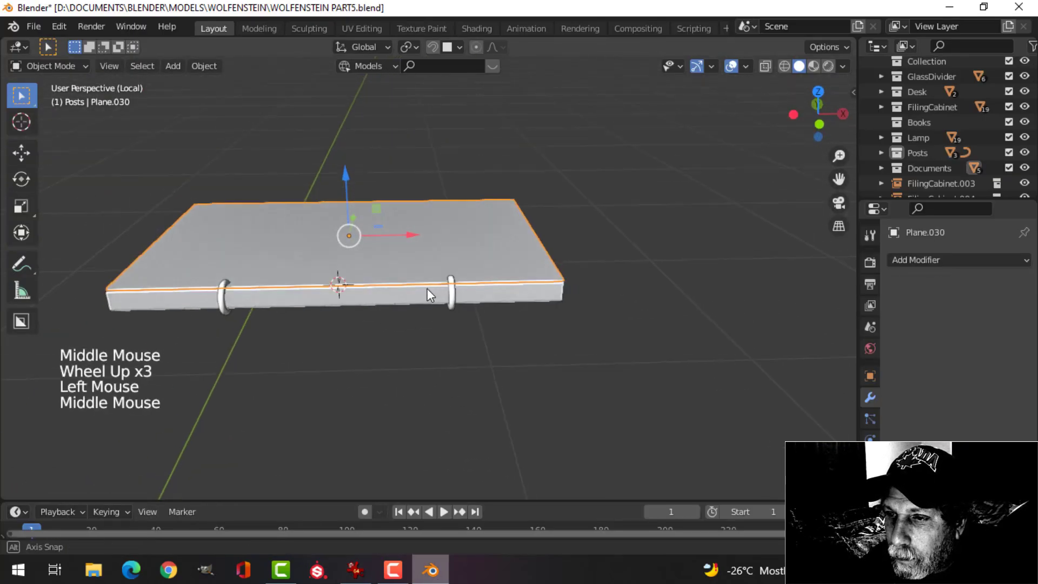
{"action": "left_click", "coordinate": [470, 293]}
{"action": "middle_click", "coordinate": [602, 336]}
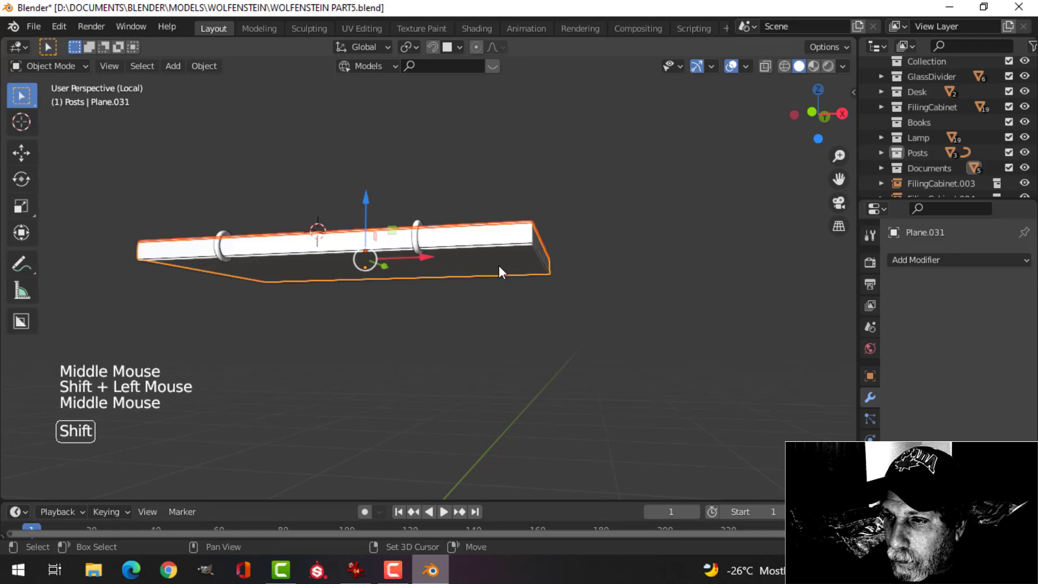
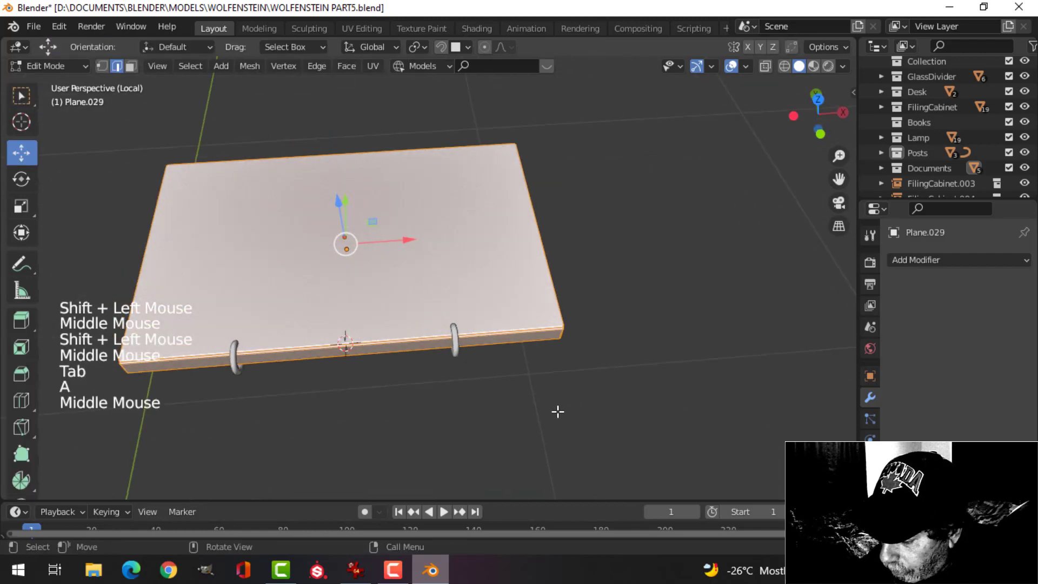
{"action": "key", "text": "KP_7"}
{"action": "key", "text": "s"}
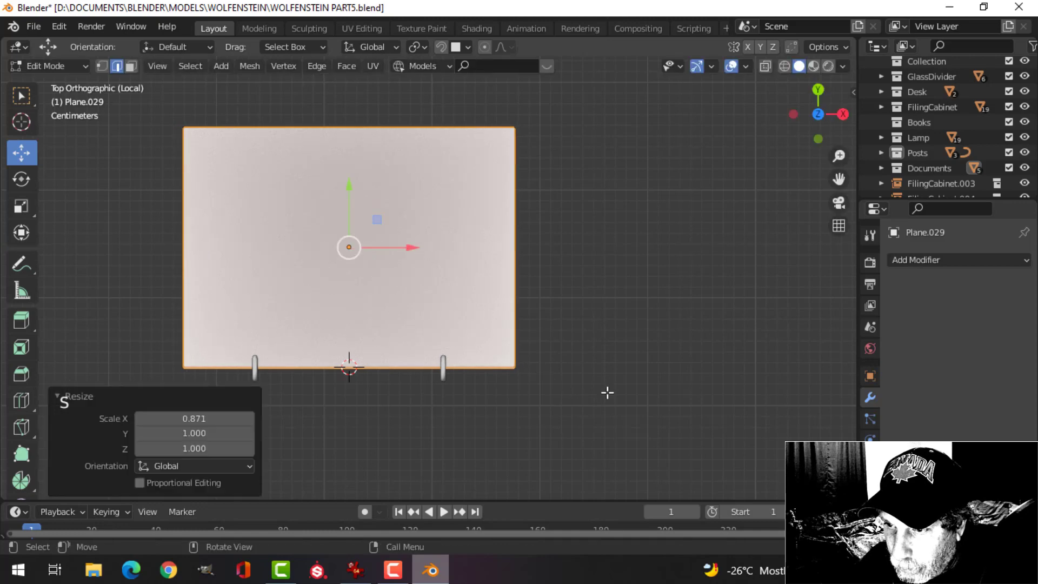
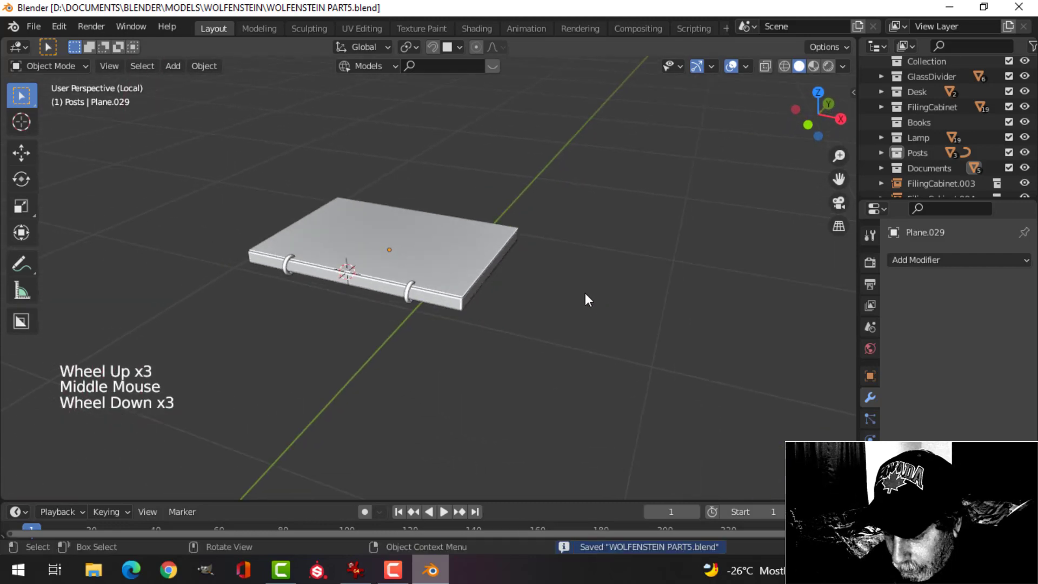
Leave local view, select the book parts and move them onto the filing cabinet top.
{"action": "key", "text": "/"}
{"action": "scroll", "scroll_direction": "down", "scroll_amount": 3}
{"action": "scroll", "scroll_direction": "down", "scroll_amount": 3}
{"action": "middle_click", "coordinate": [531, 293]}
{"action": "scroll", "scroll_direction": "up", "scroll_amount": 3}
{"action": "middle_click", "coordinate": [418, 201]}
{"action": "middle_click", "coordinate": [442, 256]}
{"action": "left_click", "coordinate": [471, 293]}
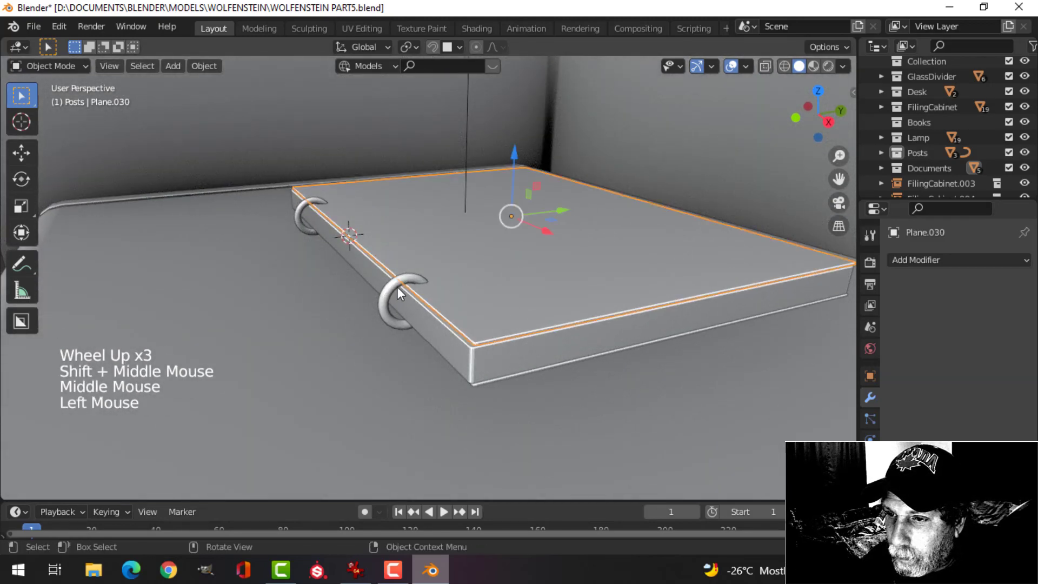
{"action": "left_click", "coordinate": [400, 292]}
{"action": "double_click", "coordinate": [456, 357]}
{"action": "middle_click", "coordinate": [526, 367]}
{"action": "middle_click", "coordinate": [513, 236]}
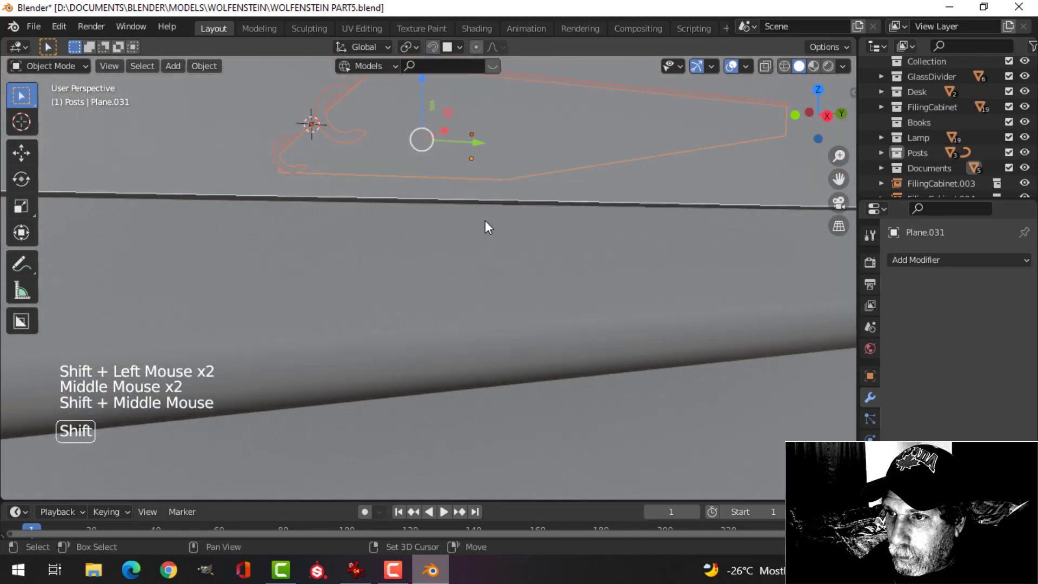
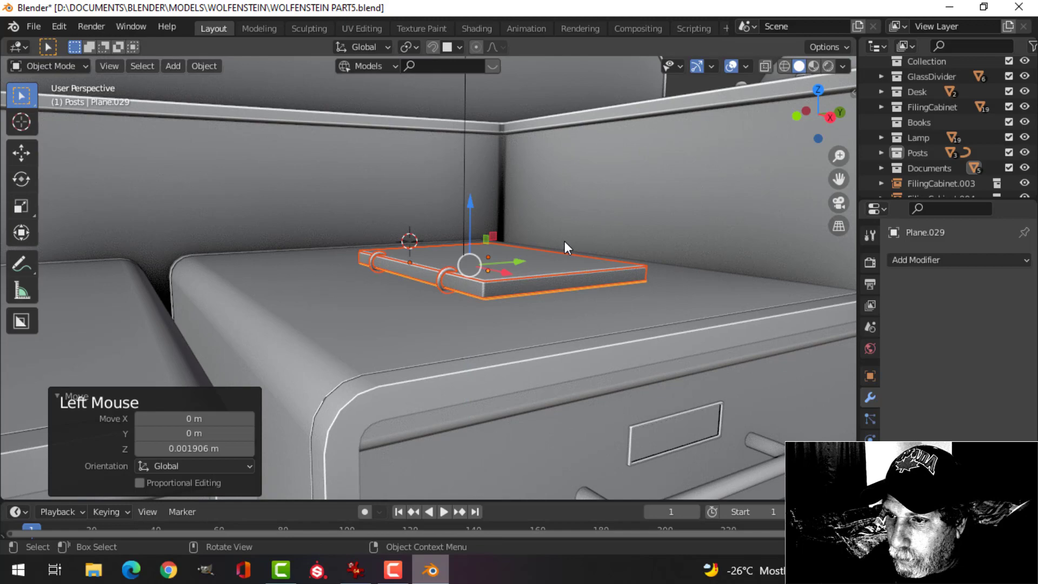
Orbit out to review the ring-bound book resting on the cabinet in the full desk scene.
{"action": "middle_click", "coordinate": [545, 272]}
{"action": "scroll", "scroll_direction": "down", "scroll_amount": 3}
{"action": "key", "text": "alt+a"}
{"action": "middle_click", "coordinate": [462, 311]}
{"action": "middle_click", "coordinate": [530, 286]}
{"action": "scroll", "scroll_direction": "up", "scroll_amount": 3}
{"action": "scroll", "scroll_direction": "up", "scroll_amount": 3}
{"action": "middle_click", "coordinate": [504, 307]}
{"action": "scroll", "scroll_direction": "down", "scroll_amount": 3}
{"action": "middle_click", "coordinate": [424, 310]}
{"action": "scroll", "scroll_direction": "down", "scroll_amount": 3}
{"action": "middle_click", "coordinate": [469, 296]}
{"action": "scroll", "scroll_direction": "down", "scroll_amount": 3}
Orbit around the desk scene toward the filing cabinets and wall unit.
{"action": "middle_click", "coordinate": [610, 287]}
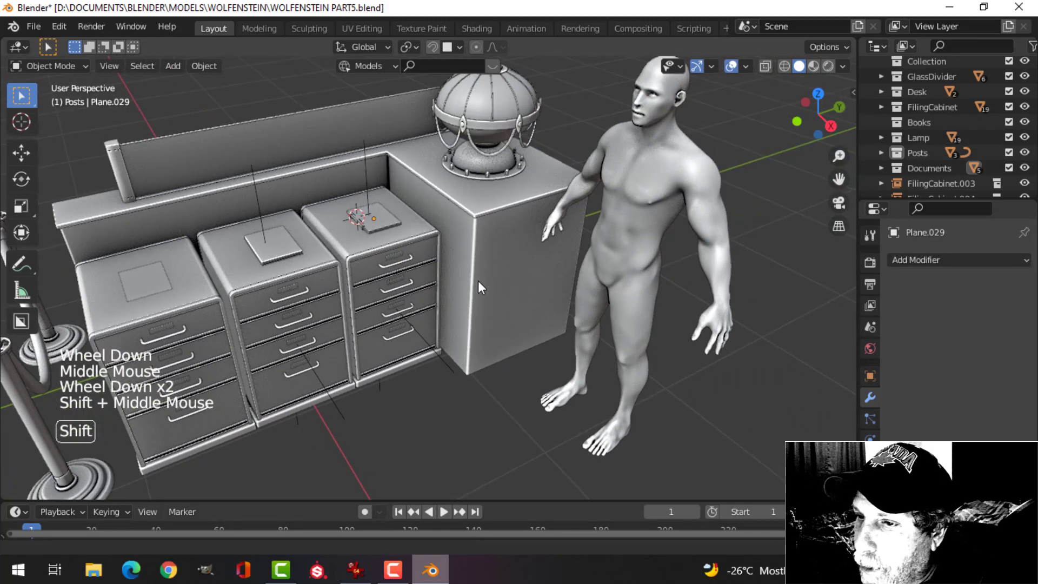
{"action": "scroll", "scroll_direction": "up", "scroll_amount": 3}
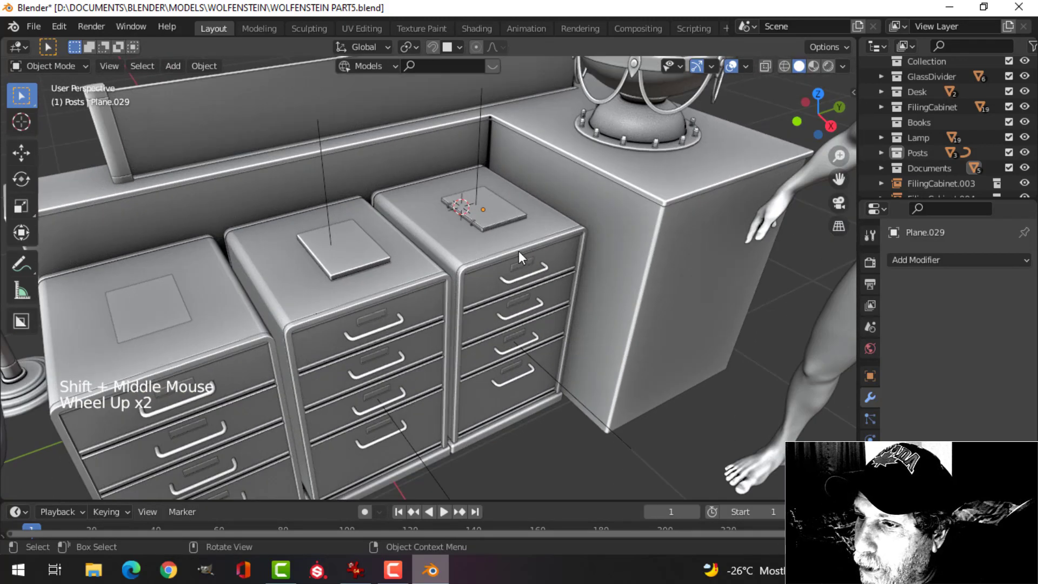
{"action": "scroll", "scroll_direction": "down", "scroll_amount": 3}
{"action": "middle_click", "coordinate": [521, 267]}
{"action": "scroll", "scroll_direction": "up", "scroll_amount": 3}
{"action": "scroll", "scroll_direction": "down", "scroll_amount": 3}
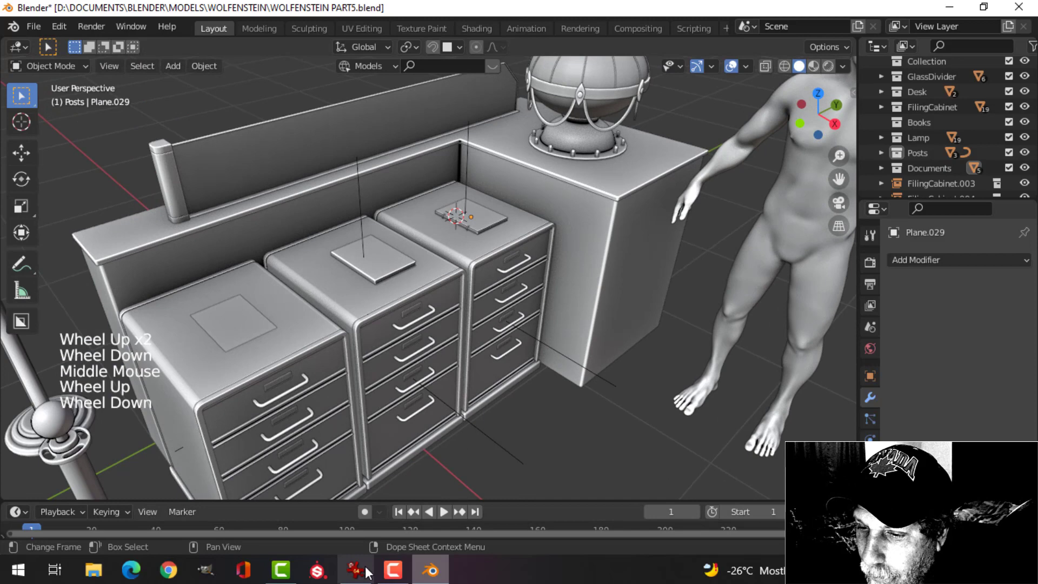
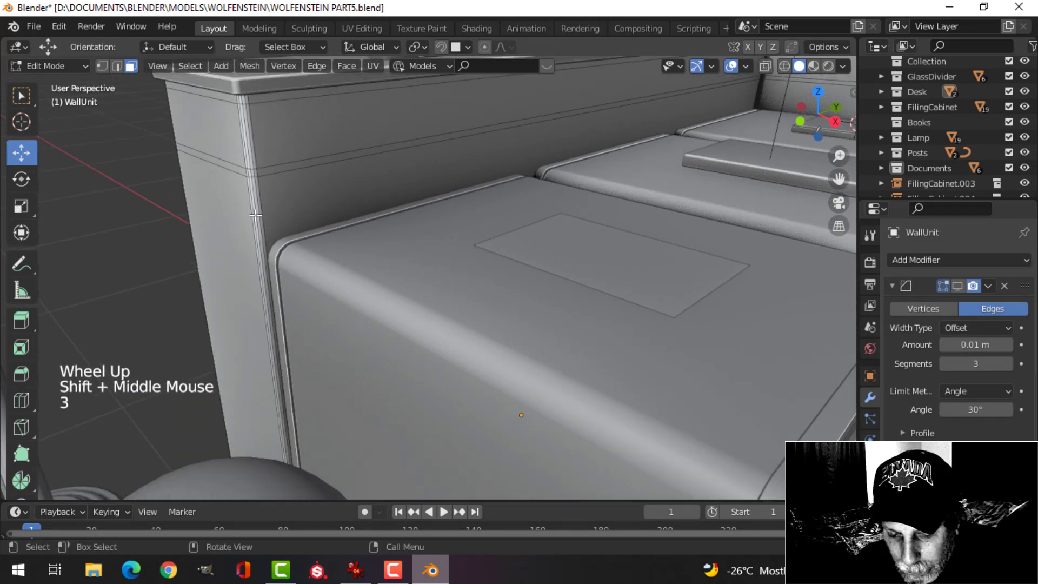
Slide edge loops along the wall unit's top rim and bevel them, then return to object mode.
{"action": "key", "text": "ctrl+r"}
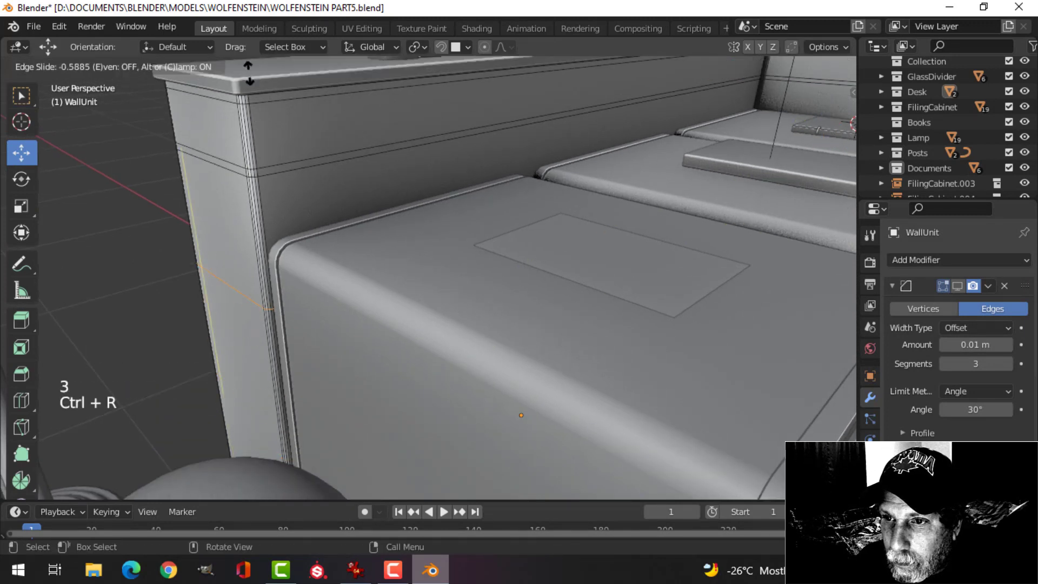
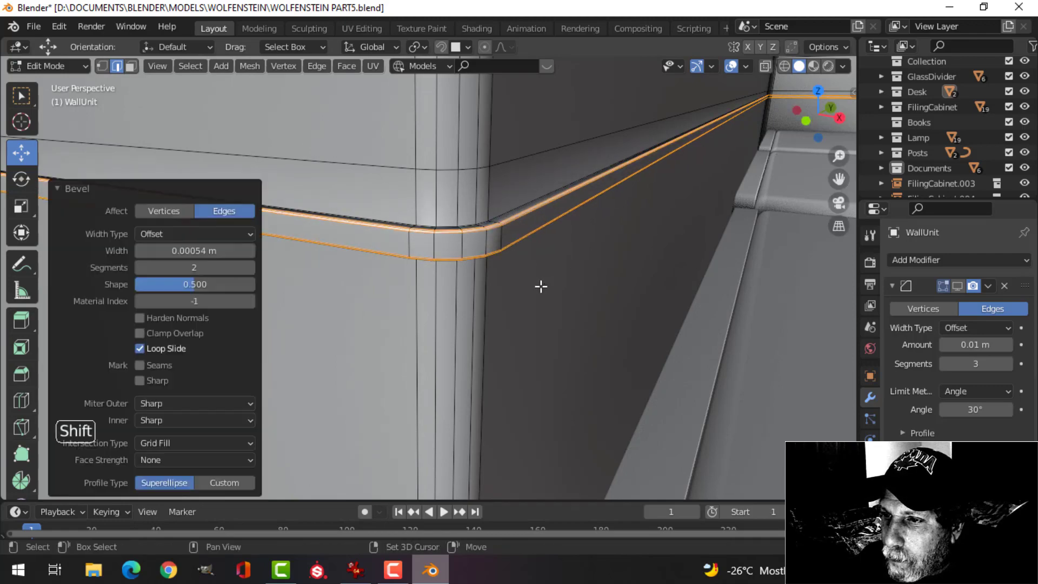
{"action": "key", "text": "Tab"}
Leave mesh editing and orbit out to view the whole desk in orange matcap shading.
{"action": "scroll", "scroll_direction": "down", "scroll_amount": 3}
{"action": "key", "text": "alt+a"}
{"action": "middle_click", "coordinate": [531, 292]}
{"action": "scroll", "scroll_direction": "down", "scroll_amount": 3}
{"action": "middle_click", "coordinate": [470, 292]}
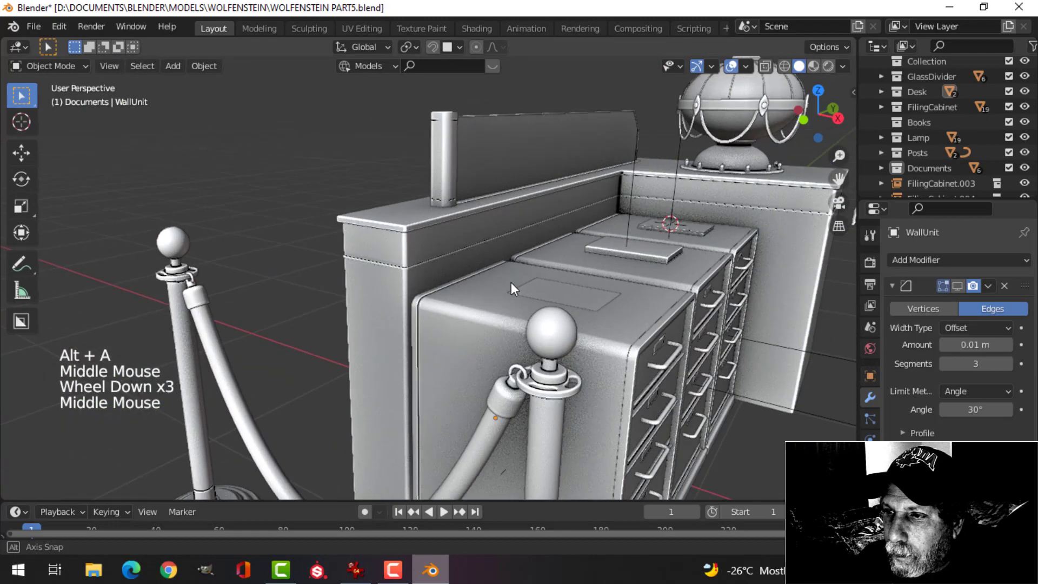
{"action": "scroll", "scroll_direction": "up", "scroll_amount": 3}
{"action": "scroll", "scroll_direction": "down", "scroll_amount": 3}
{"action": "scroll", "scroll_direction": "up", "scroll_amount": 3}
{"action": "middle_click", "coordinate": [613, 278]}
Orbit around the filing cabinets and wall unit to review the finished scene.
{"action": "middle_click", "coordinate": [531, 276]}
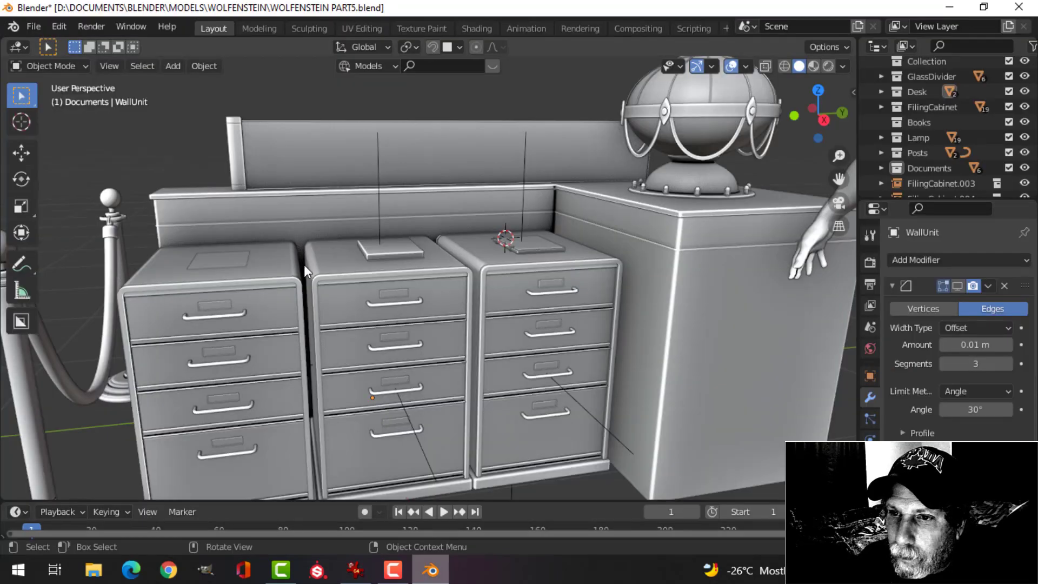
{"action": "middle_click", "coordinate": [296, 259]}
{"action": "scroll", "scroll_direction": "down", "scroll_amount": 3}
{"action": "scroll", "scroll_direction": "down", "scroll_amount": 3}
{"action": "scroll", "scroll_direction": "up", "scroll_amount": 3}
{"action": "scroll", "scroll_direction": "down", "scroll_amount": 3}
{"action": "scroll", "scroll_direction": "down", "scroll_amount": 3}
{"action": "middle_click", "coordinate": [519, 309]}
{"action": "middle_click", "coordinate": [512, 317]}
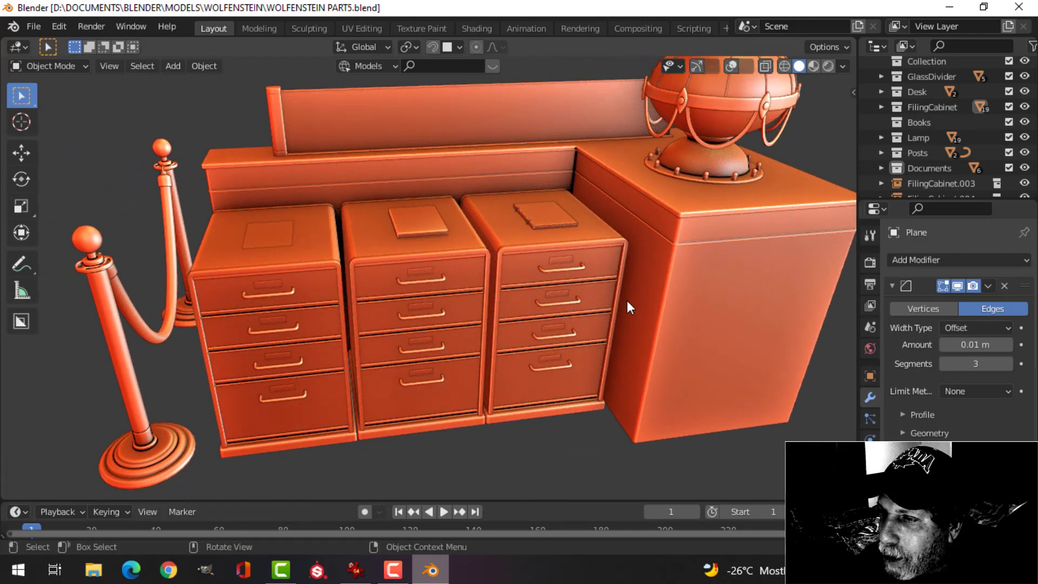
{"action": "scroll", "scroll_direction": "down", "scroll_amount": 3}
{"action": "middle_click", "coordinate": [627, 308]}
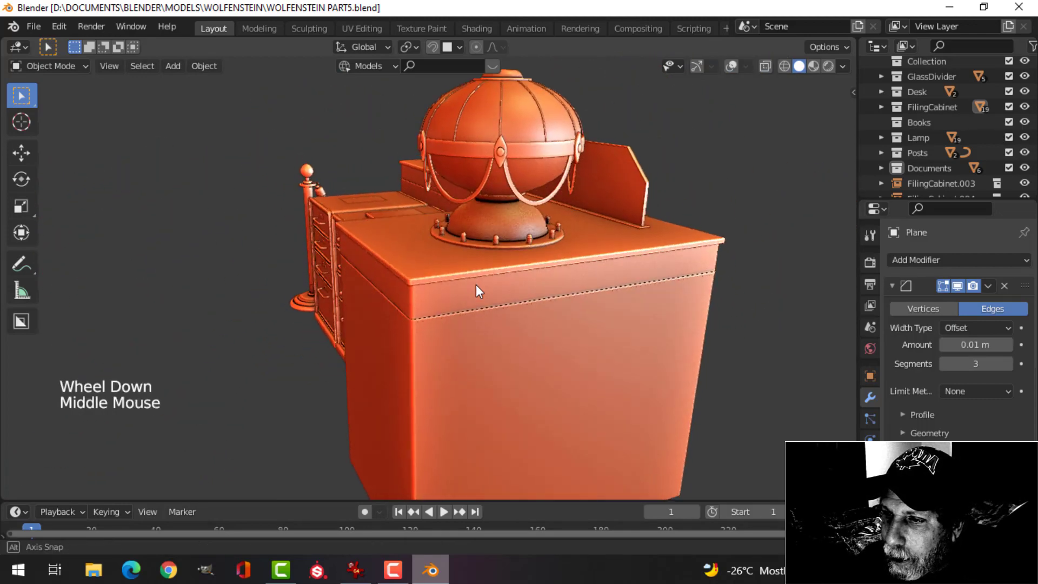
{"action": "scroll", "scroll_direction": "up", "scroll_amount": 3}
{"action": "scroll", "scroll_direction": "down", "scroll_amount": 3}
{"action": "middle_click", "coordinate": [643, 309]}
{"action": "middle_click", "coordinate": [647, 311]}
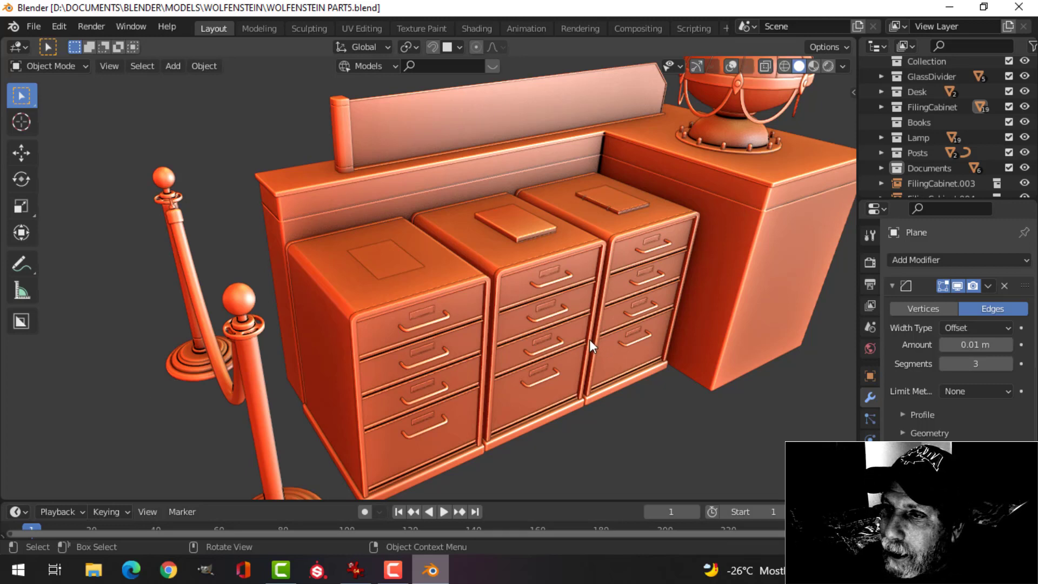
{"action": "scroll", "scroll_direction": "down", "scroll_amount": 3}
{"action": "middle_click", "coordinate": [594, 353]}
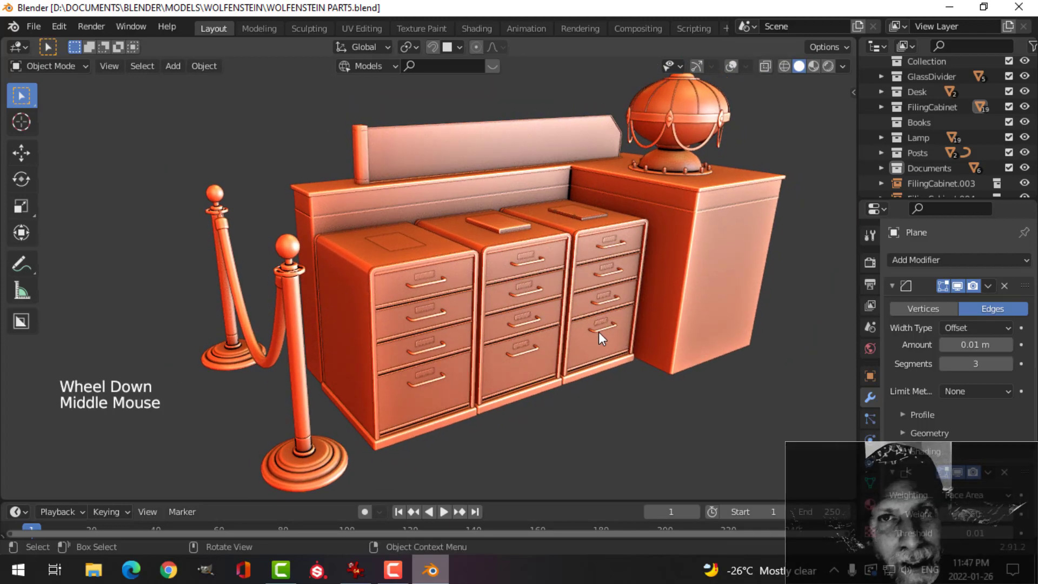